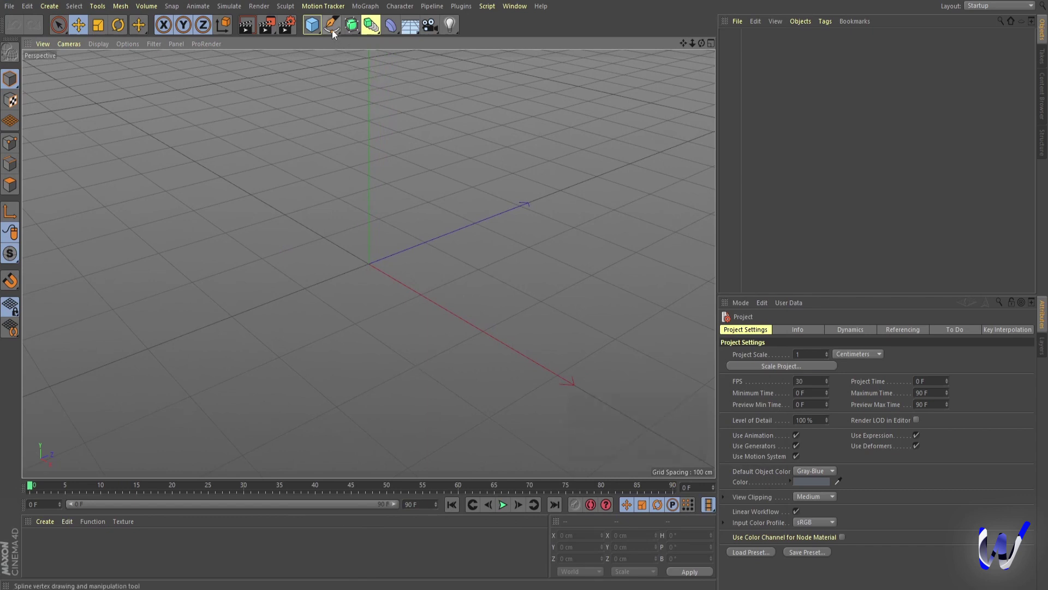
Step: Add a rectangle spline and set its width to 700 cm
{"action": "left_click_drag", "start_coordinate": [335, 29], "coordinate": [455, 127]}
{"action": "left_click", "coordinate": [455, 127]}
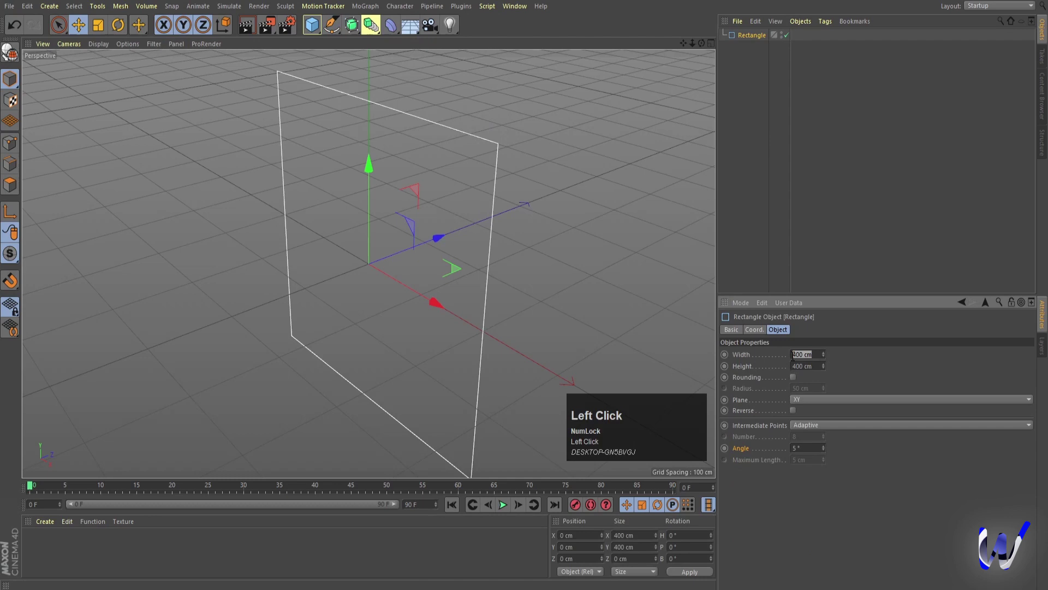
{"action": "key", "text": "Return"}
{"action": "scroll", "scroll_direction": "down", "scroll_amount": 3}
{"action": "scroll", "scroll_direction": "up", "scroll_amount": 3}
Step: Enable corner rounding on the rectangle, then hide it in the viewport
{"action": "scroll", "scroll_direction": "down", "scroll_amount": 3}
{"action": "scroll", "scroll_direction": "down", "scroll_amount": 3}
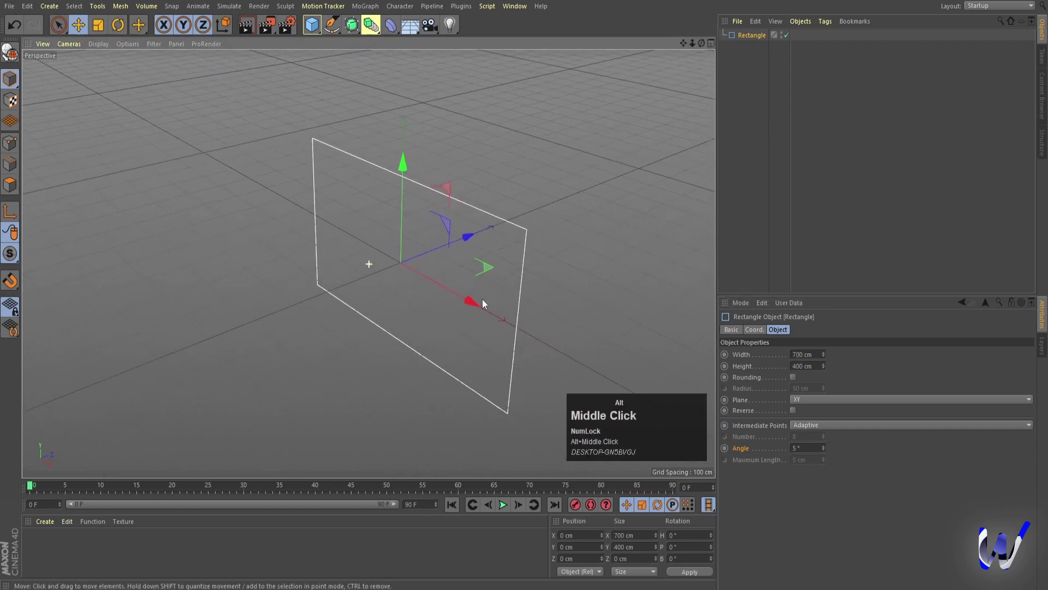
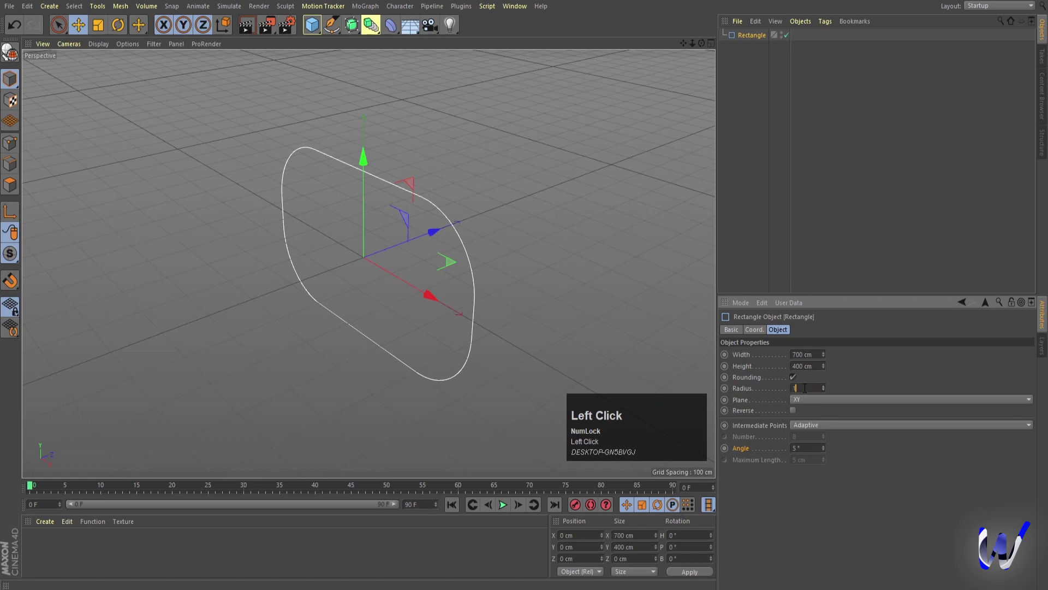
{"action": "key", "text": "Return"}
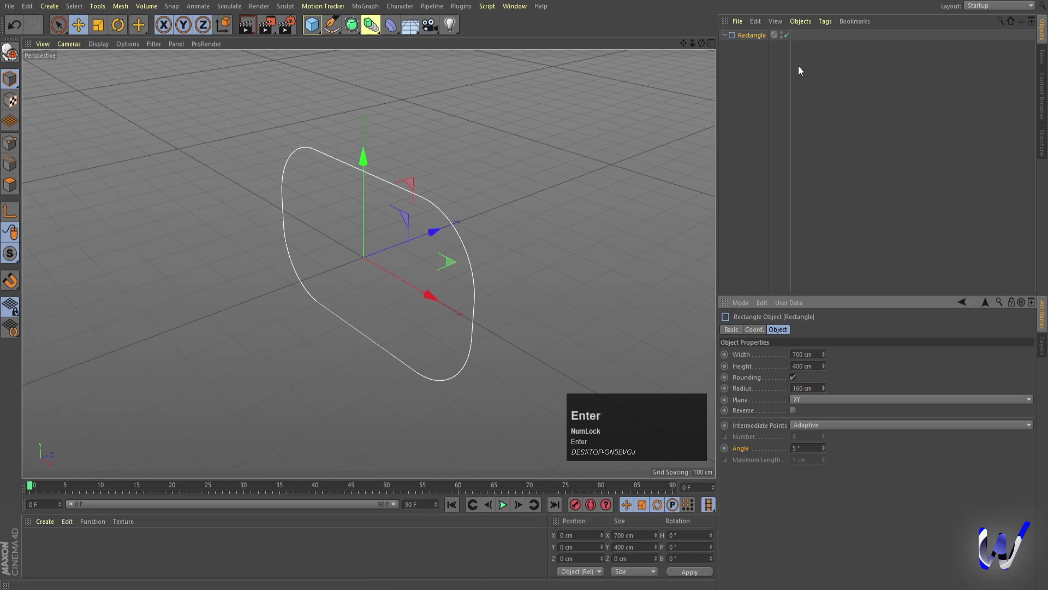
{"action": "left_click", "coordinate": [790, 39]}
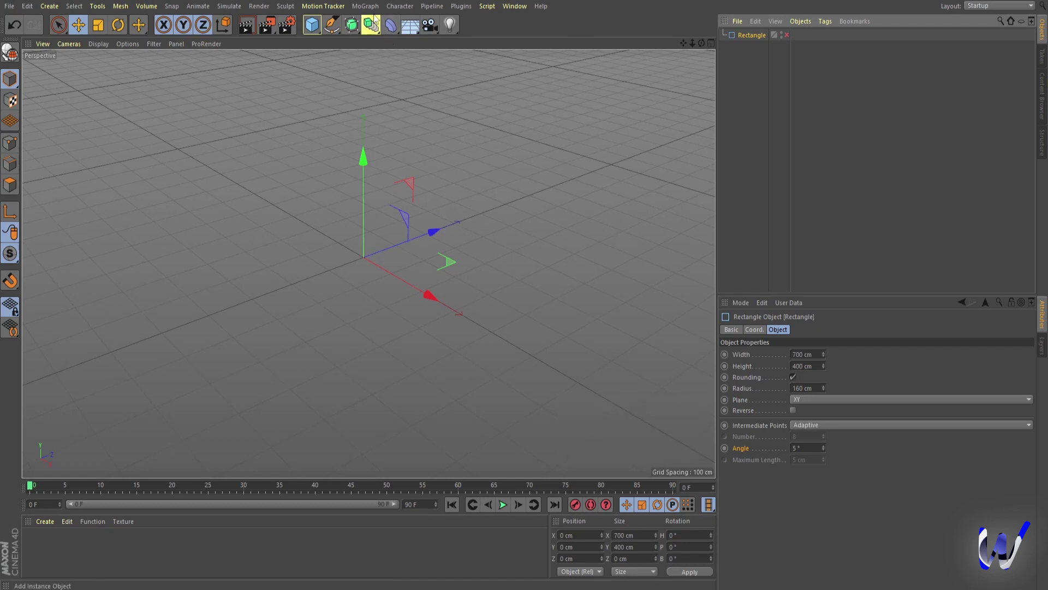
Step: Add a MoText object from the MoGraph objects
{"action": "left_click", "coordinate": [370, 11]}
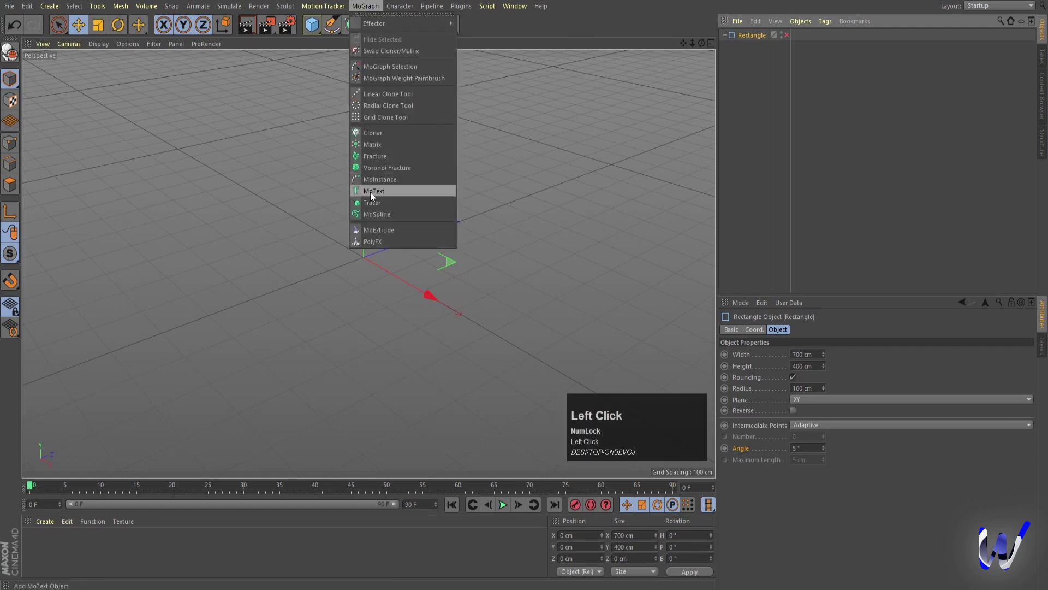
{"action": "scroll", "scroll_direction": "up", "scroll_amount": 3}
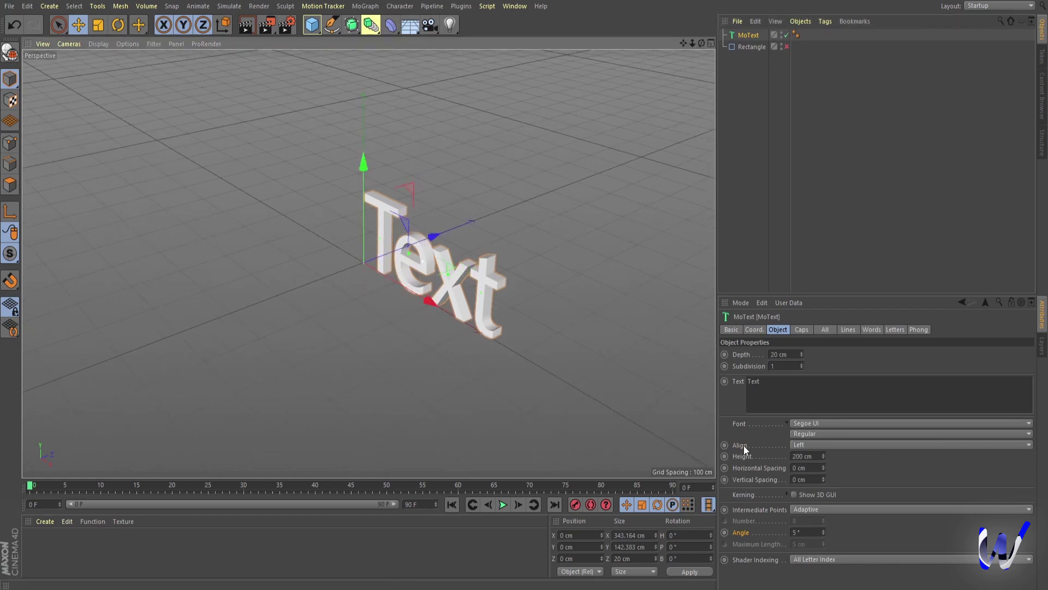
{"action": "left_click", "coordinate": [752, 454]}
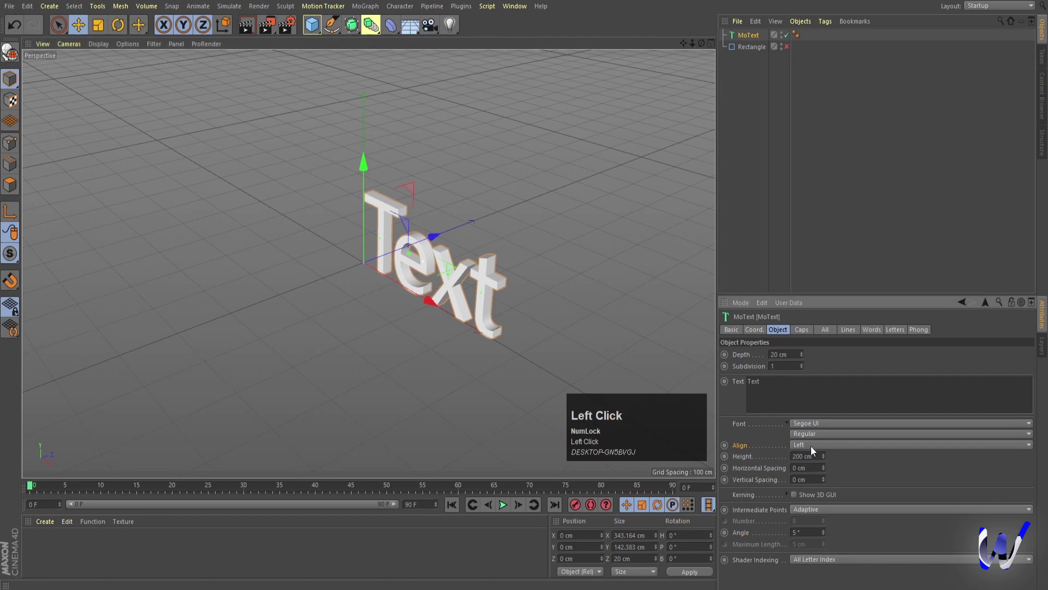
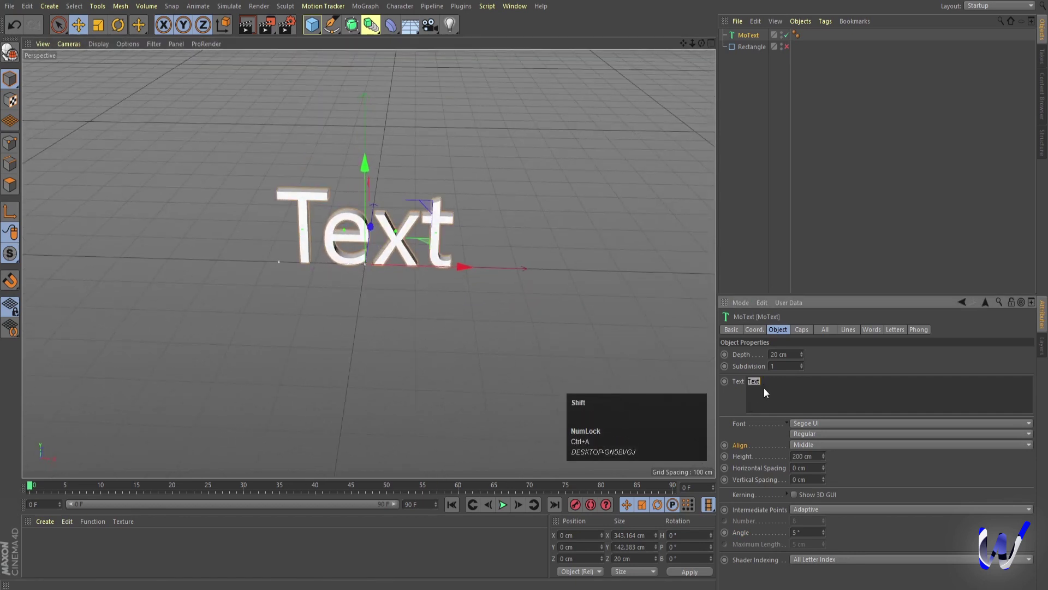
{"action": "key", "text": "shift+space"}
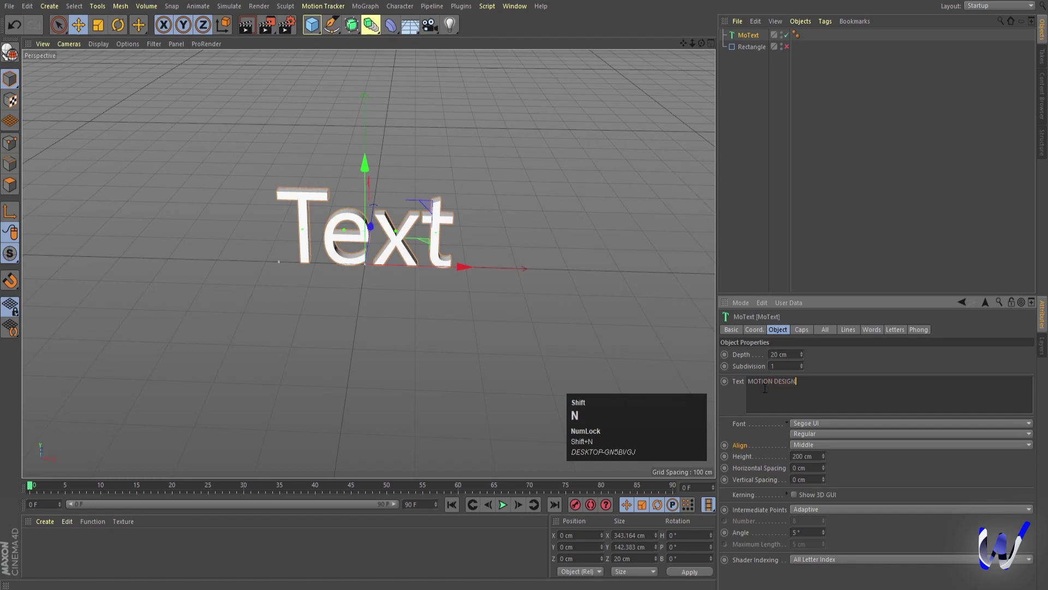
Step: Replace the placeholder with MOTION DESIGN and switch to a heavy bold font
{"action": "left_click", "coordinate": [824, 268]}
{"action": "scroll", "scroll_direction": "down", "scroll_amount": 3}
{"action": "left_click_drag", "start_coordinate": [445, 263], "coordinate": [742, 38]}
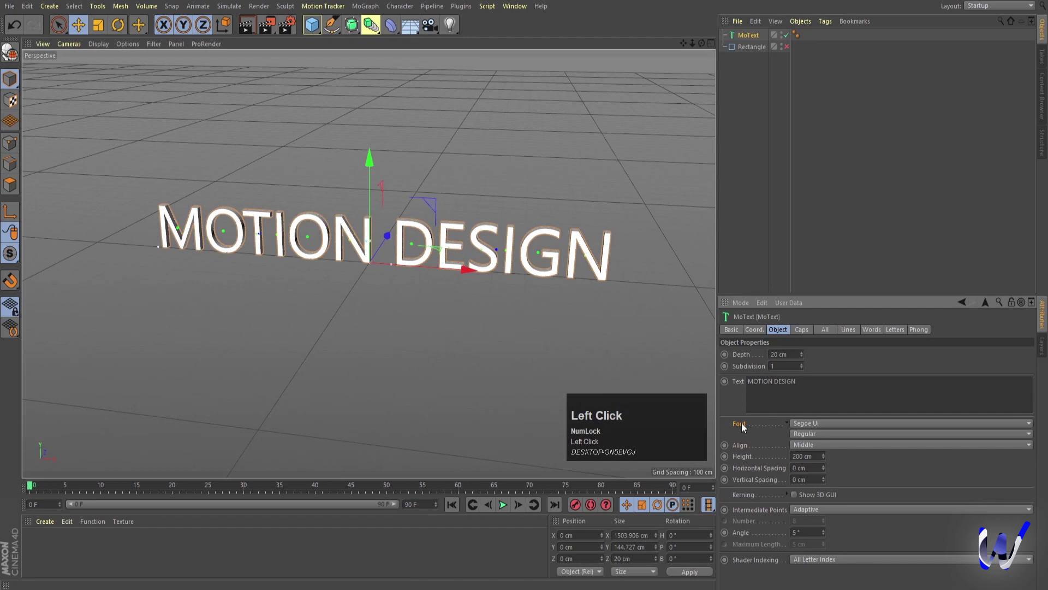
{"action": "left_click", "coordinate": [817, 423]}
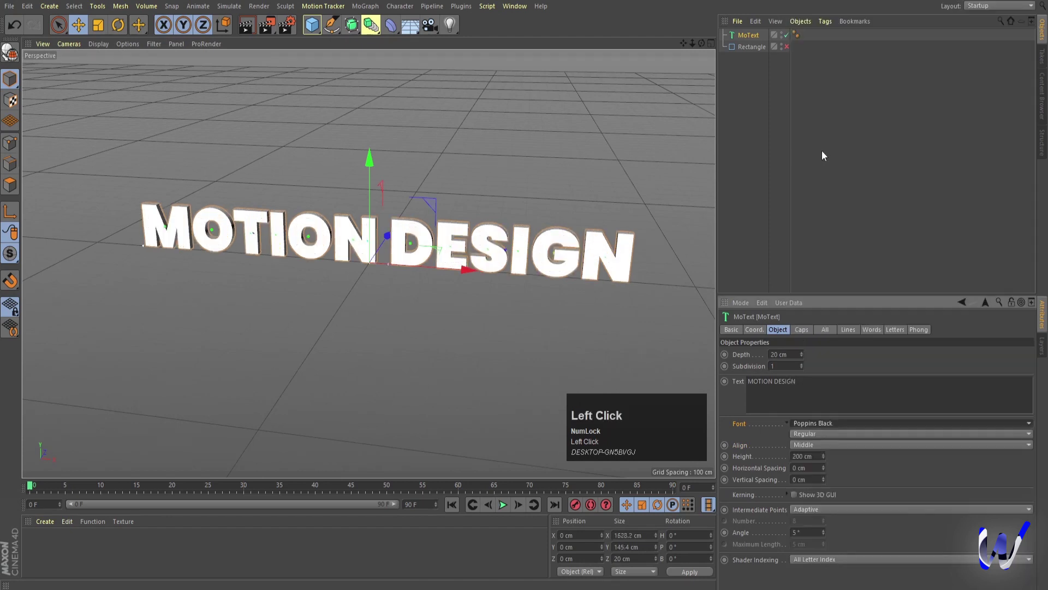
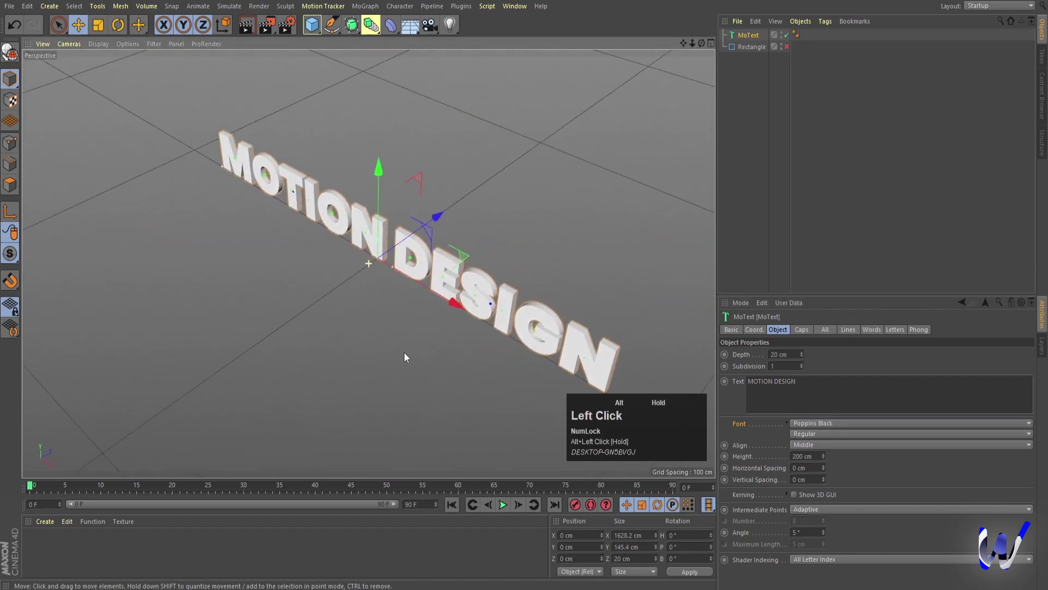
Step: Switch the viewport to Gouraud Shading (Lines) to see the text's wireframe
{"action": "scroll", "scroll_direction": "up", "scroll_amount": 3}
{"action": "middle_click", "coordinate": [441, 293]}
{"action": "scroll", "scroll_direction": "down", "scroll_amount": 3}
{"action": "key", "text": "n"}
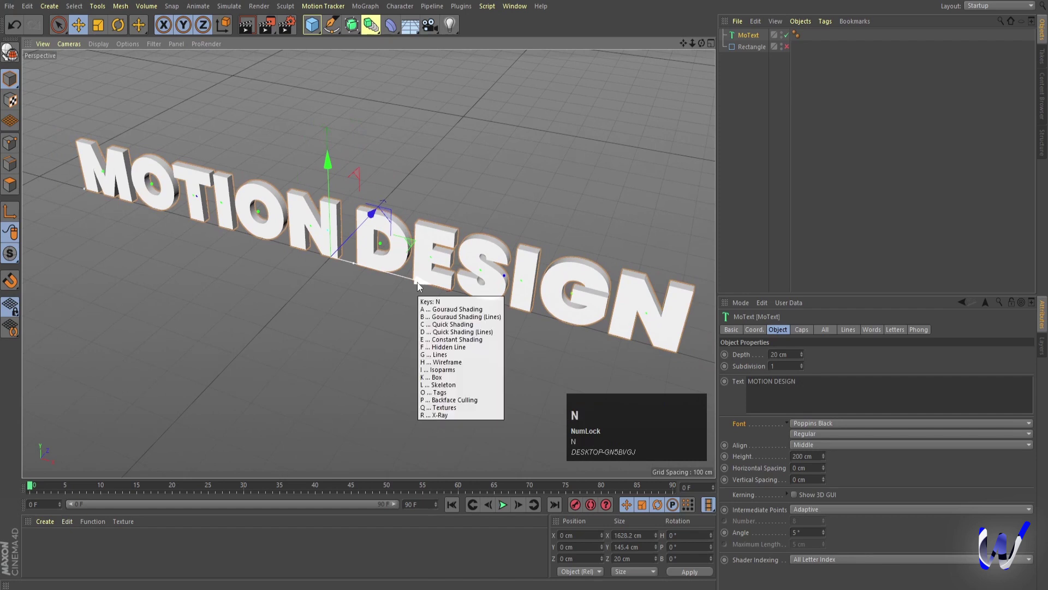
{"action": "key", "text": "d"}
{"action": "scroll", "scroll_direction": "up", "scroll_amount": 3}
{"action": "left_click_drag", "start_coordinate": [424, 243], "coordinate": [769, 524]}
Step: Set the MoText intermediate points to Uniform with 8 per segment
{"action": "left_click", "coordinate": [760, 512]}
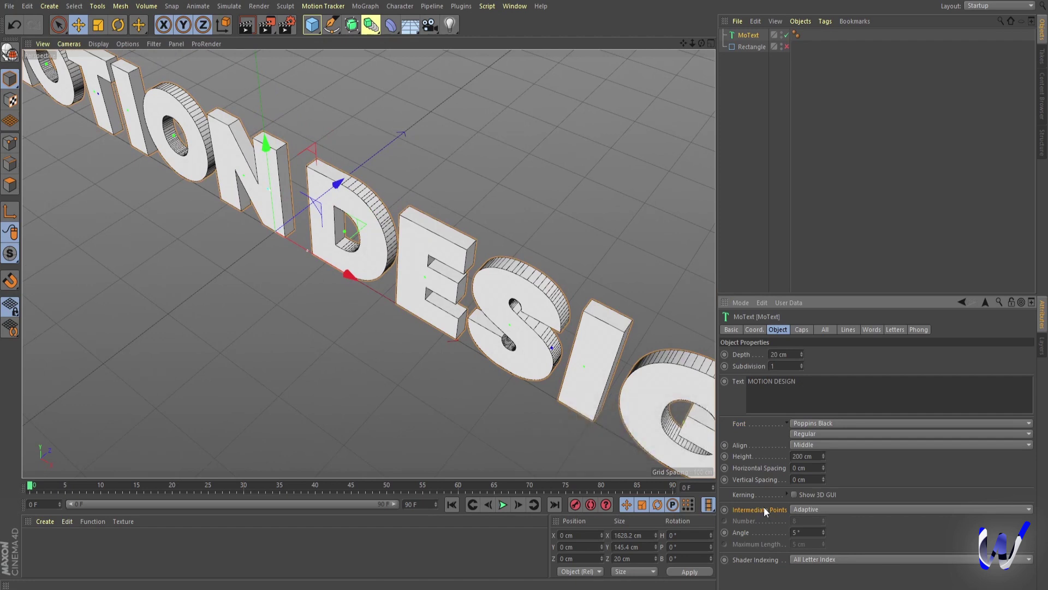
{"action": "left_click", "coordinate": [805, 516]}
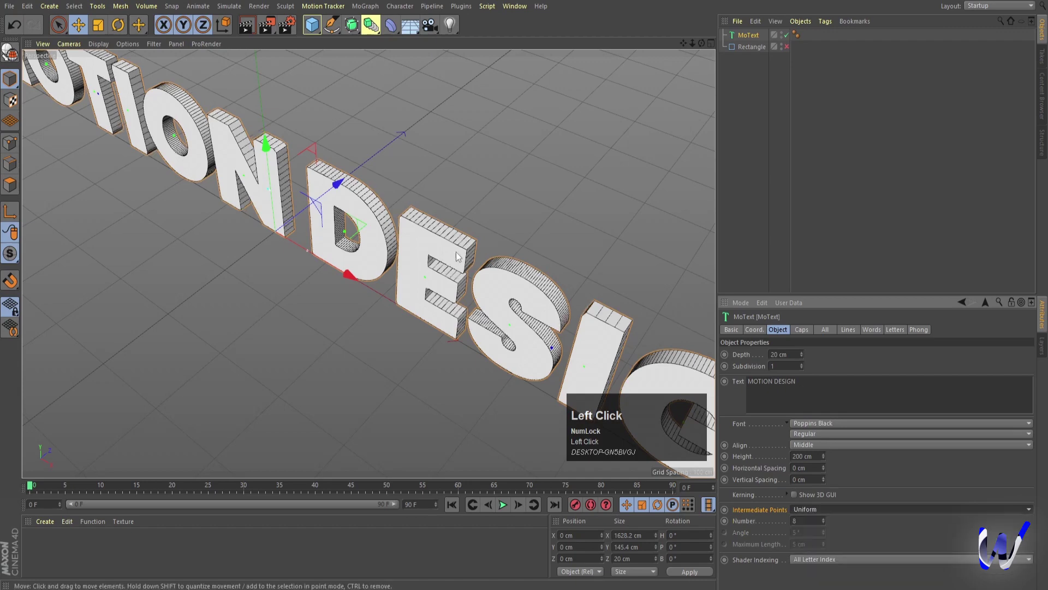
{"action": "scroll", "scroll_direction": "down", "scroll_amount": 3}
{"action": "scroll", "scroll_direction": "up", "scroll_amount": 3}
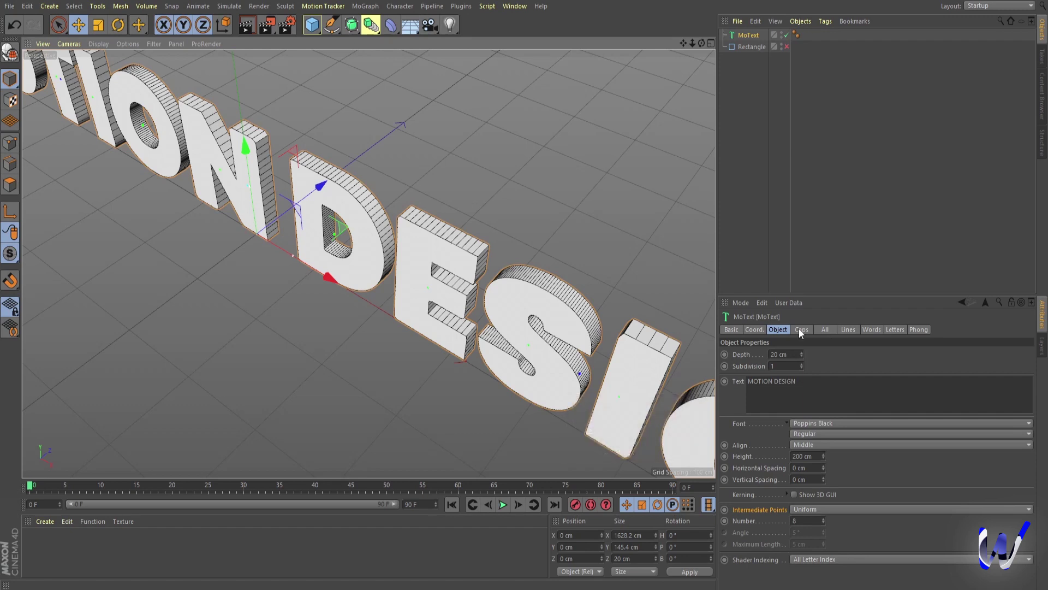
Step: Make the MoText caps quadrangles on a regular grid with 5 cm width
{"action": "left_click", "coordinate": [802, 332]}
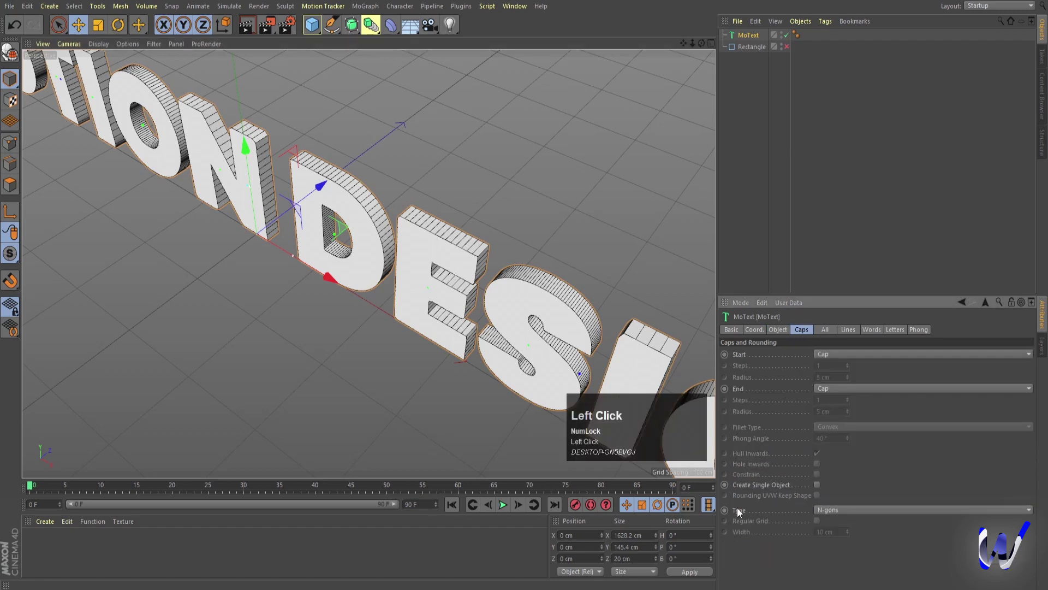
{"action": "left_click", "coordinate": [886, 511]}
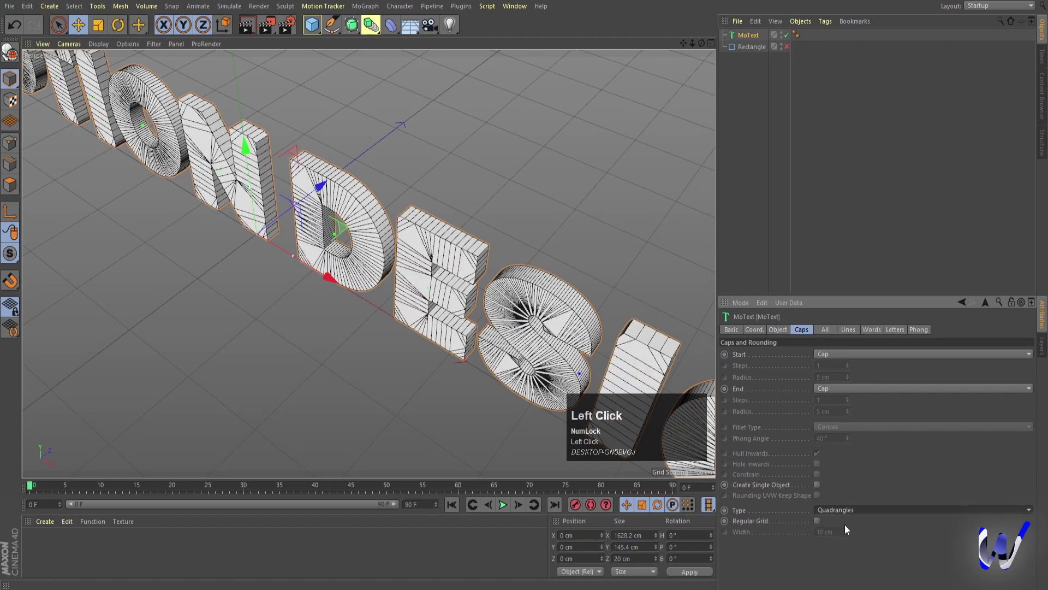
{"action": "left_click", "coordinate": [758, 523]}
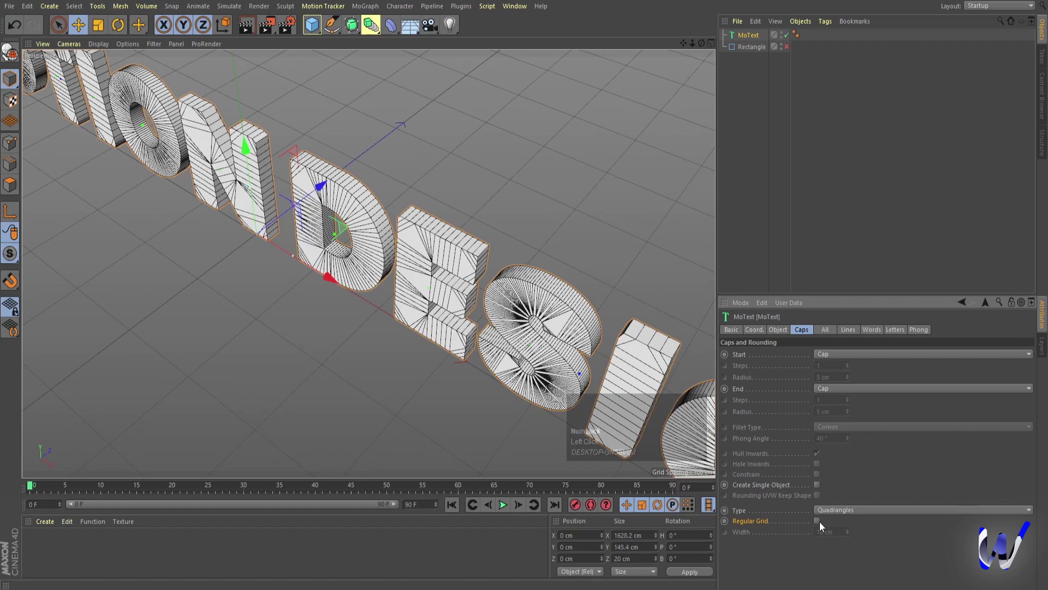
{"action": "left_click", "coordinate": [819, 524]}
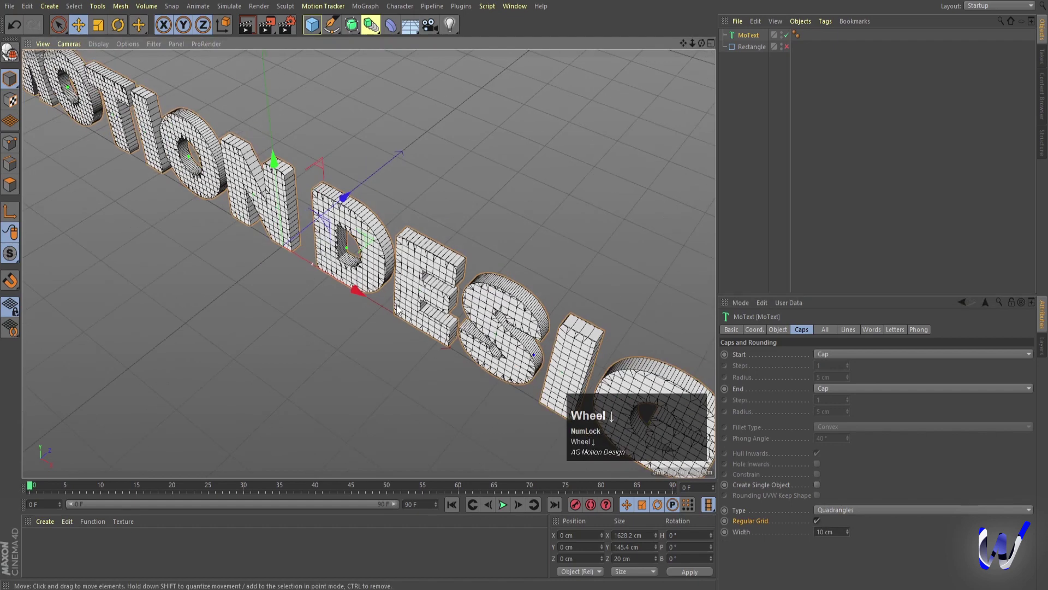
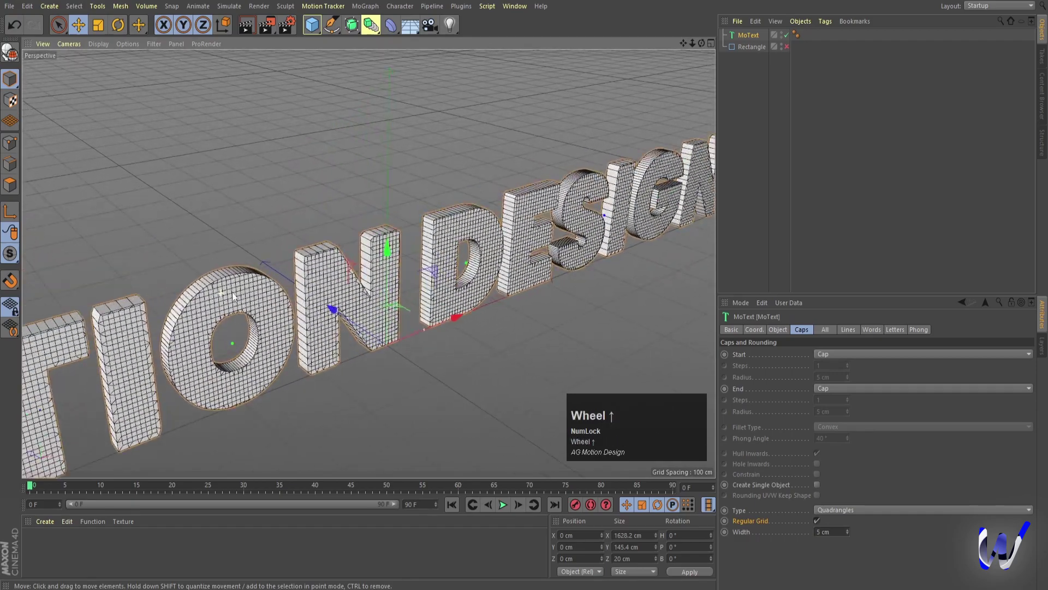
Step: Add a Spline Wrap under the MoText and assign the now-visible rectangle as its path
{"action": "left_click_drag", "start_coordinate": [215, 341], "coordinate": [369, 325]}
{"action": "middle_click", "coordinate": [370, 324]}
{"action": "scroll", "scroll_direction": "down", "scroll_amount": 3}
{"action": "left_click_drag", "start_coordinate": [294, 321], "coordinate": [753, 49]}
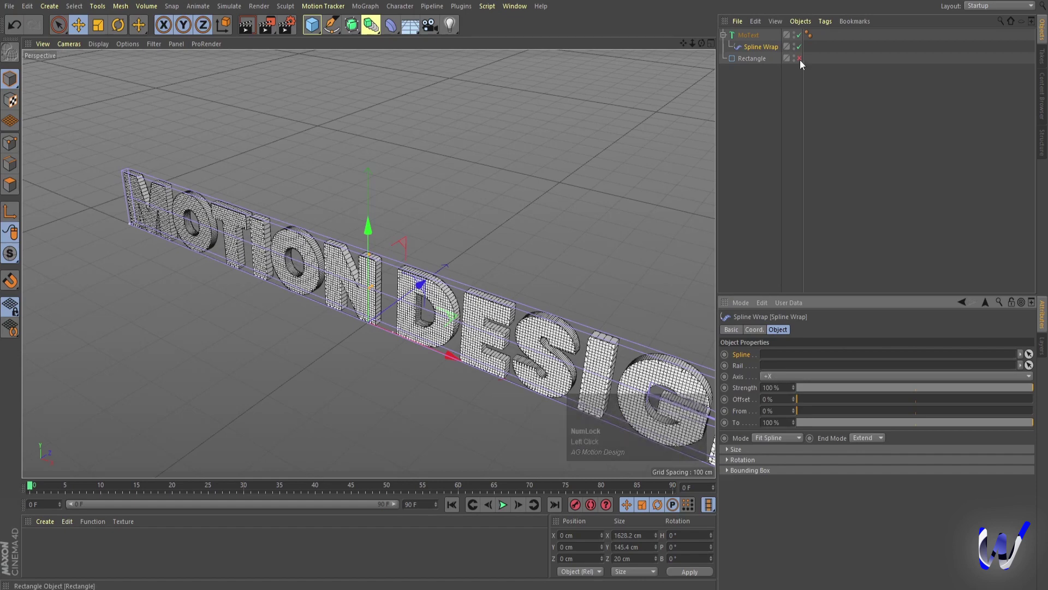
{"action": "left_click", "coordinate": [804, 63]}
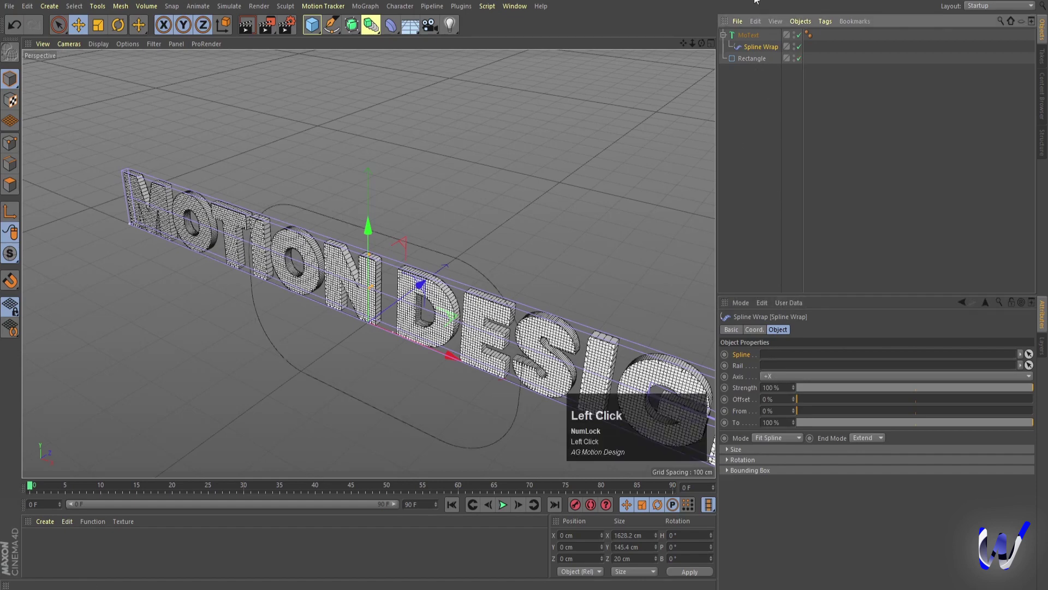
{"action": "left_click_drag", "start_coordinate": [755, 60], "coordinate": [513, 167]}
{"action": "left_click_drag", "start_coordinate": [513, 166], "coordinate": [757, 37]}
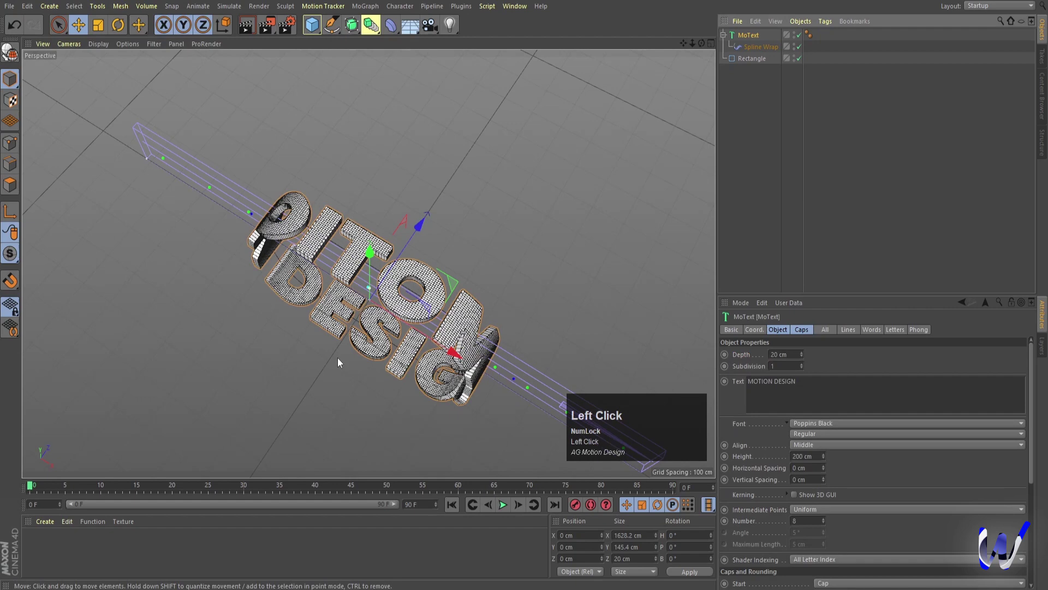
Step: Adjust the MoText settings so the letters wrap fully into a closed ring
{"action": "left_click_drag", "start_coordinate": [332, 356], "coordinate": [391, 298]}
{"action": "middle_click", "coordinate": [391, 299]}
{"action": "left_click_drag", "start_coordinate": [303, 291], "coordinate": [758, 47]}
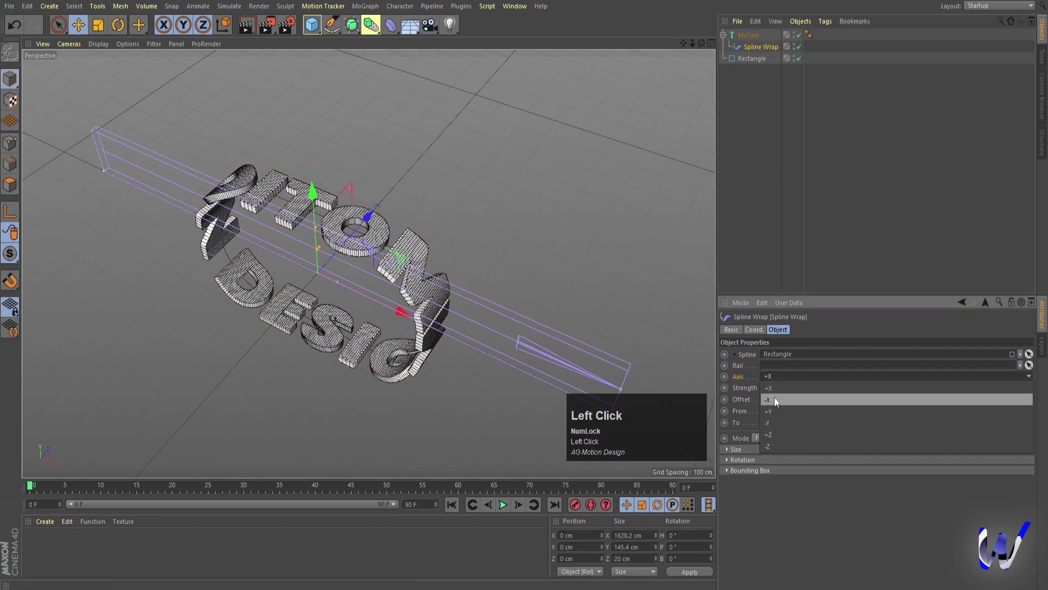
{"action": "left_click_drag", "start_coordinate": [502, 218], "coordinate": [799, 312]}
{"action": "key", "text": "ctrl+z"}
{"action": "middle_click", "coordinate": [284, 331]}
{"action": "left_click_drag", "start_coordinate": [382, 299], "coordinate": [751, 38]}
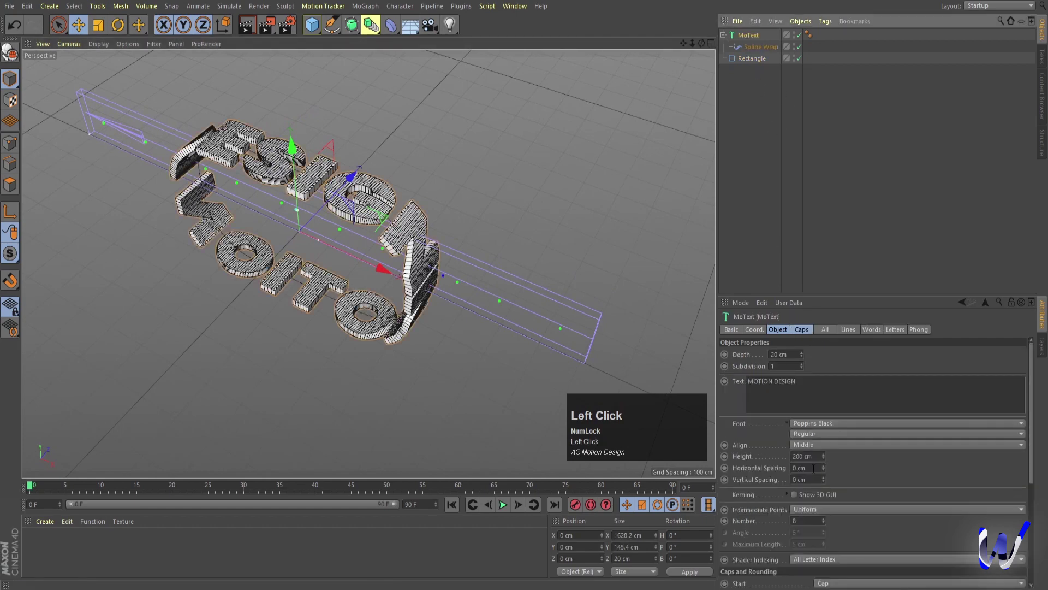
Step: Keyframe the Spline Wrap offset at start and end frames and preview playback
{"action": "left_click_drag", "start_coordinate": [828, 471], "coordinate": [880, 270]}
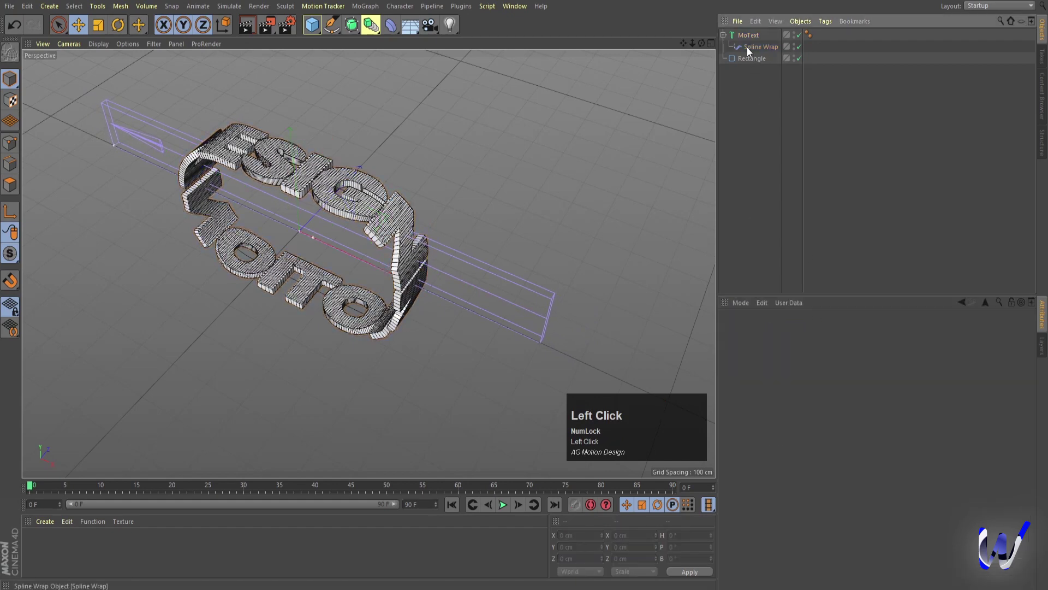
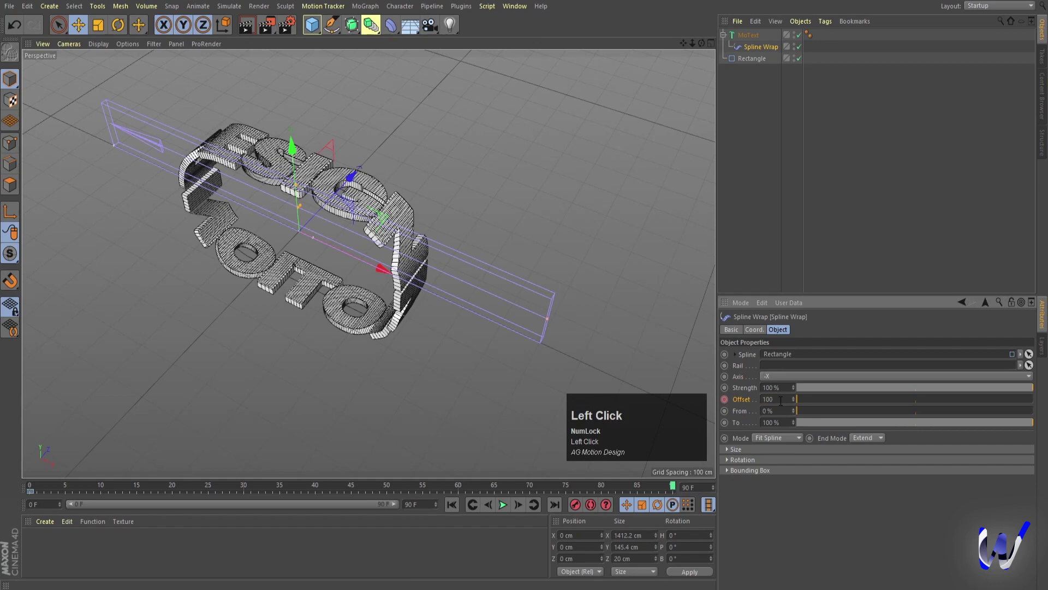
{"action": "key", "text": "Return"}
{"action": "left_click", "coordinate": [724, 404]}
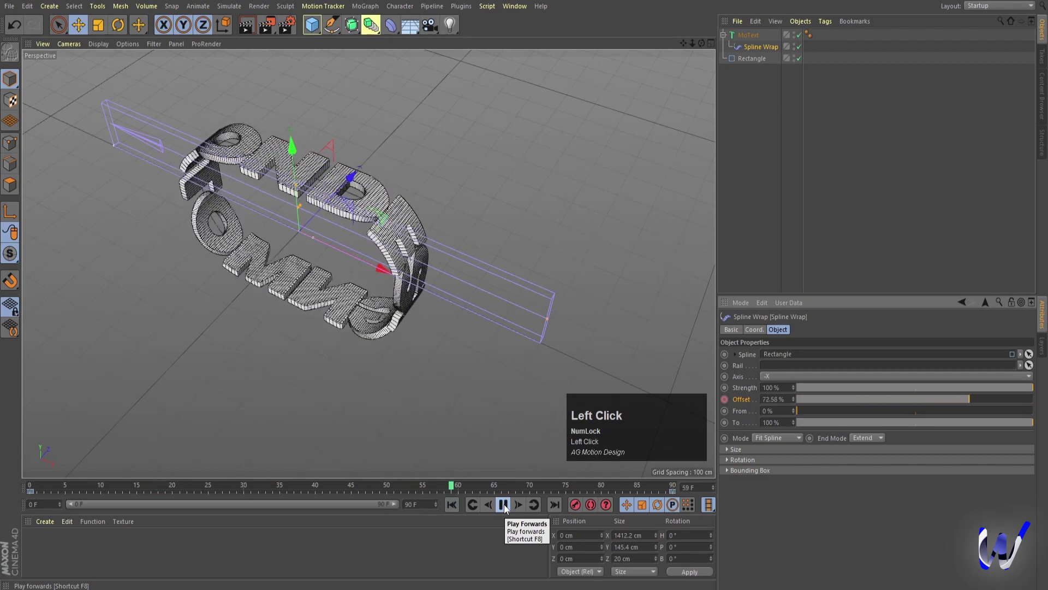
{"action": "left_click", "coordinate": [507, 508]}
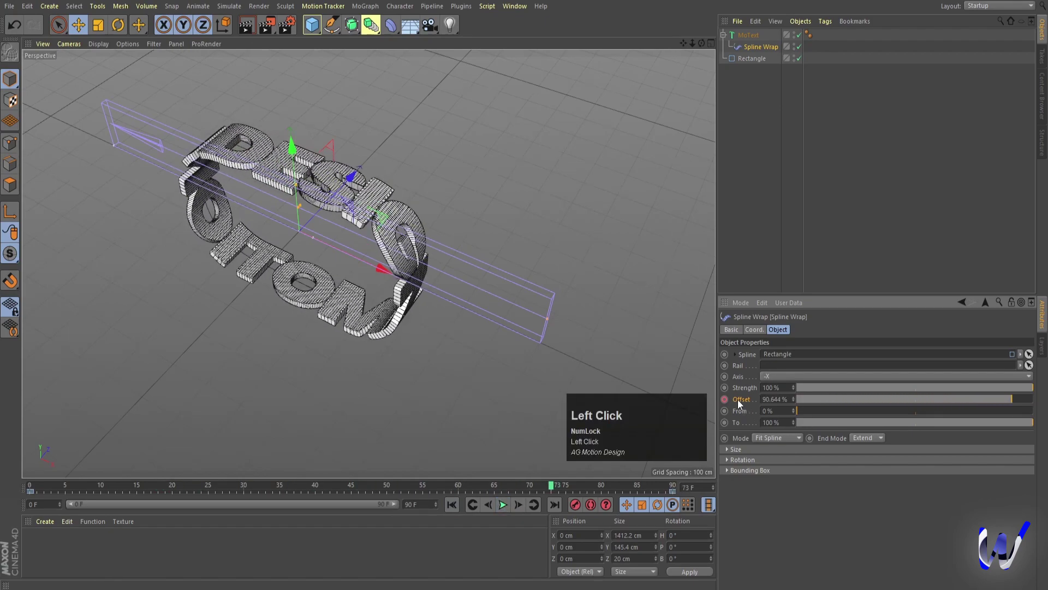
Step: Bring up the offset's F-Curve in the Timeline
{"action": "right_click", "coordinate": [745, 401]}
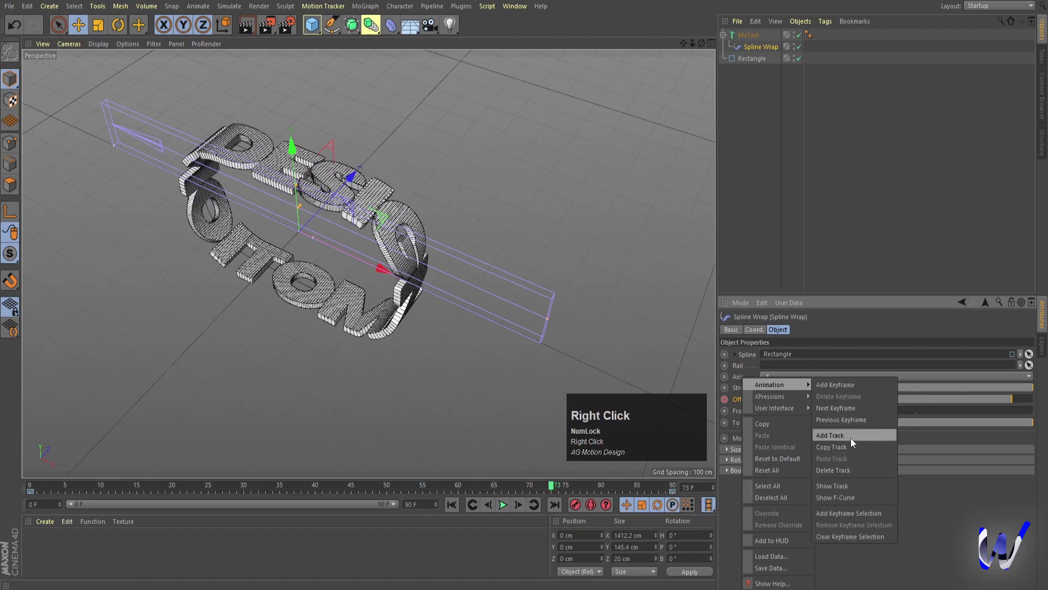
{"action": "right_click", "coordinate": [840, 499]}
{"action": "left_click", "coordinate": [840, 499]}
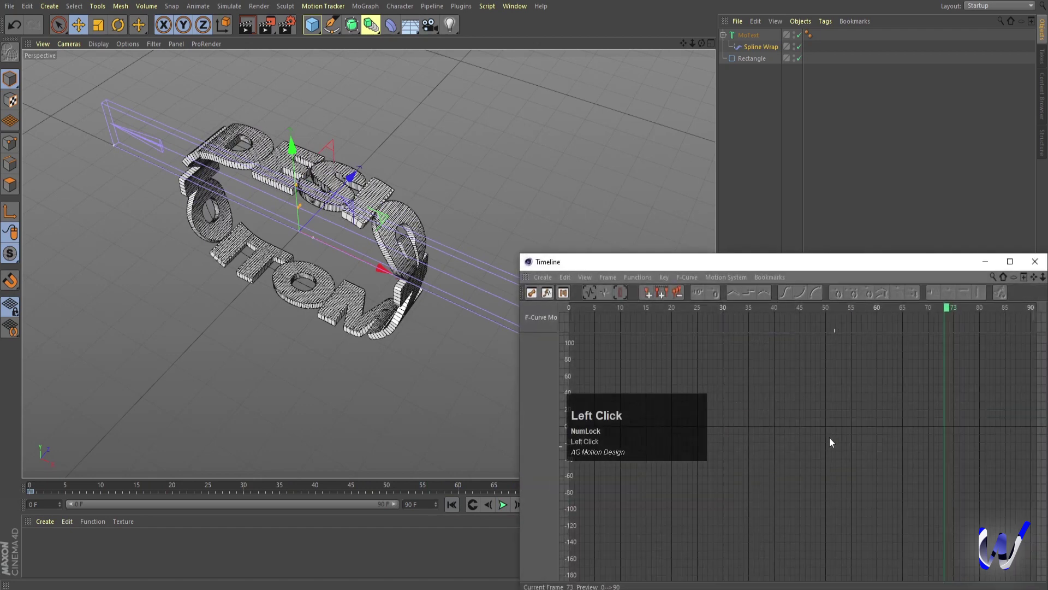
{"action": "left_click", "coordinate": [753, 259]}
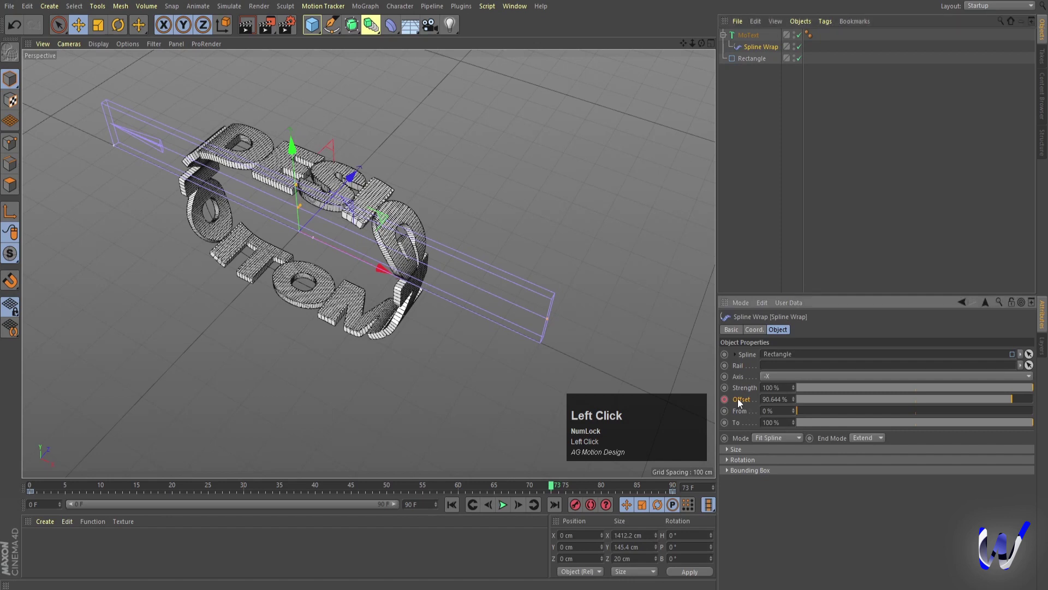
{"action": "left_click", "coordinate": [448, 509]}
{"action": "right_click", "coordinate": [744, 403]}
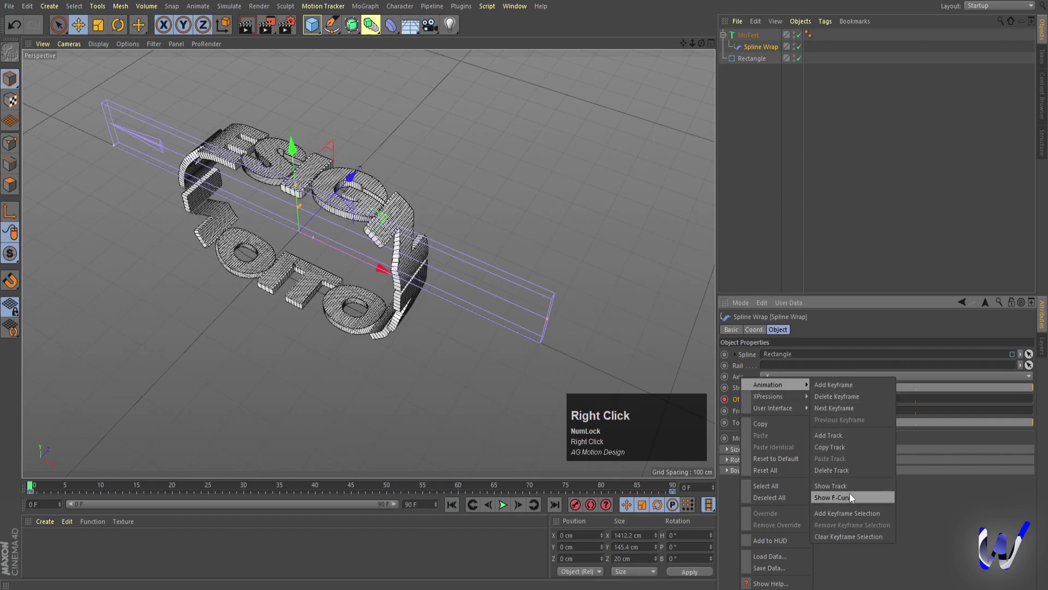
{"action": "left_click", "coordinate": [851, 498]}
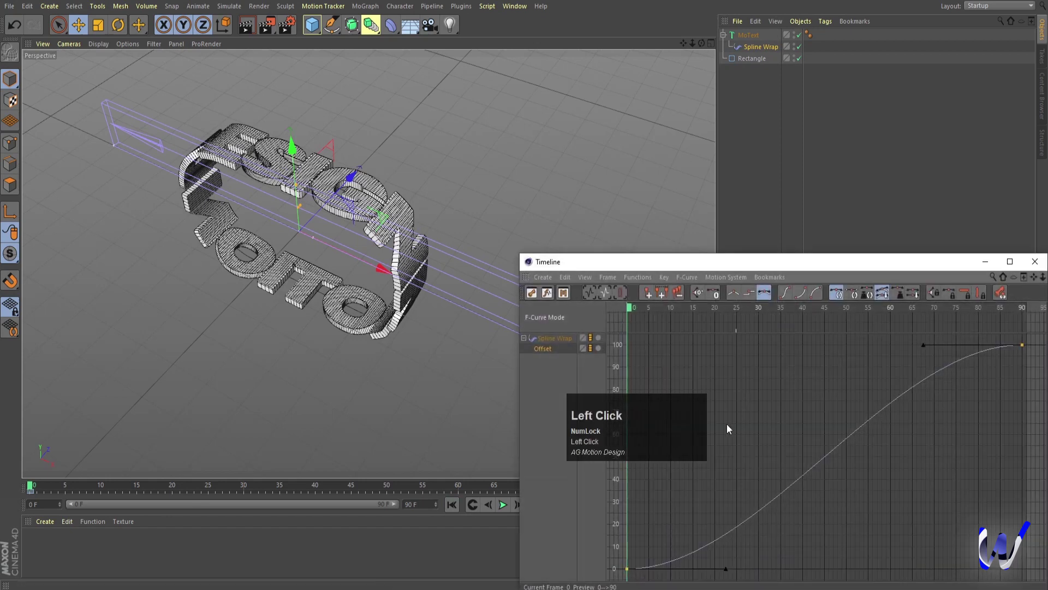
Step: Make the offset keys linear for constant speed and close the curve editor
{"action": "double_click", "coordinate": [545, 359]}
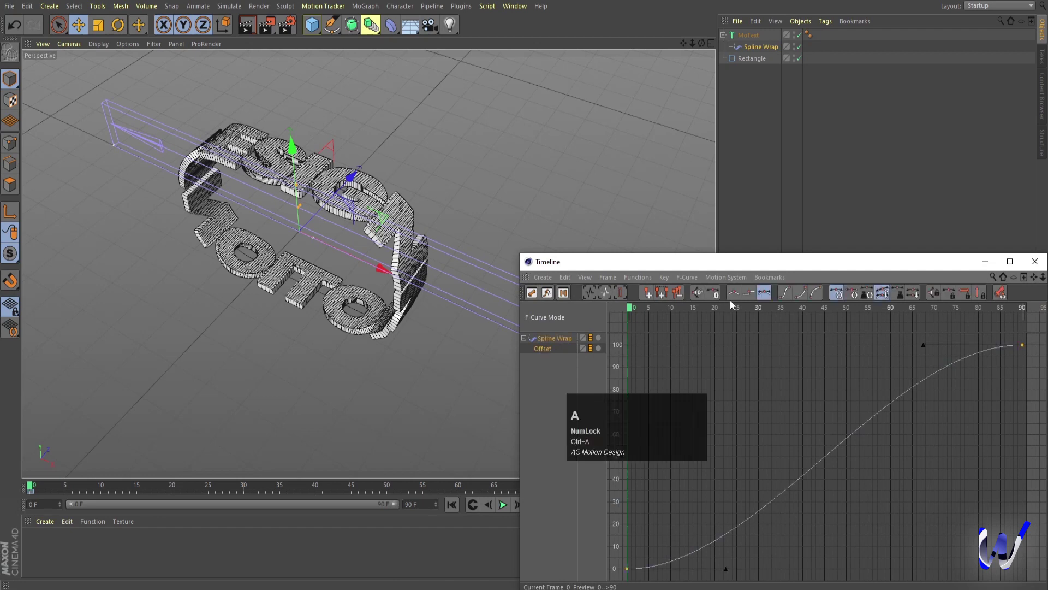
{"action": "left_click", "coordinate": [740, 296]}
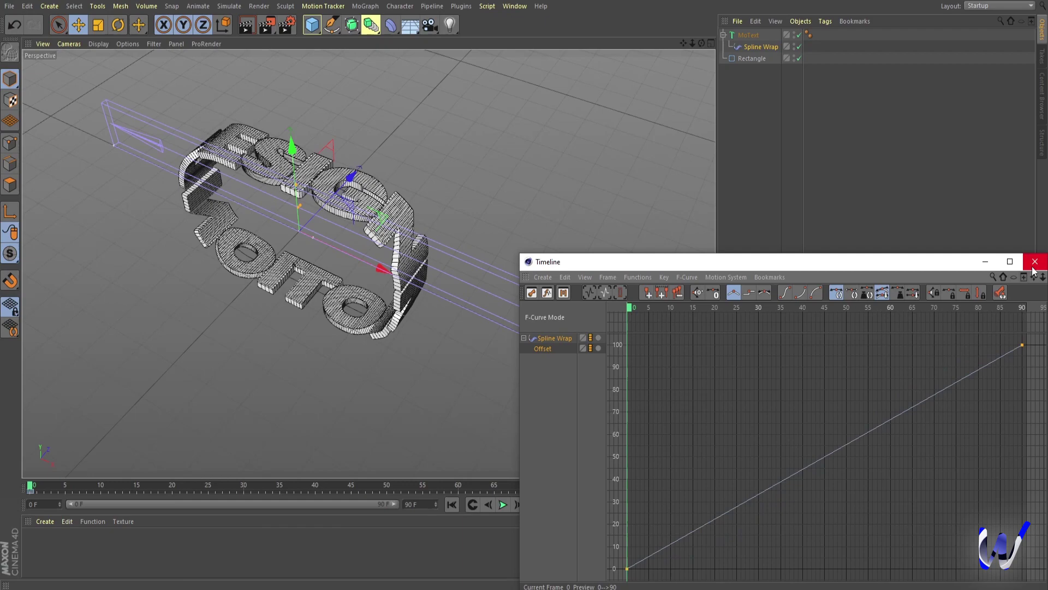
{"action": "left_click", "coordinate": [1036, 269]}
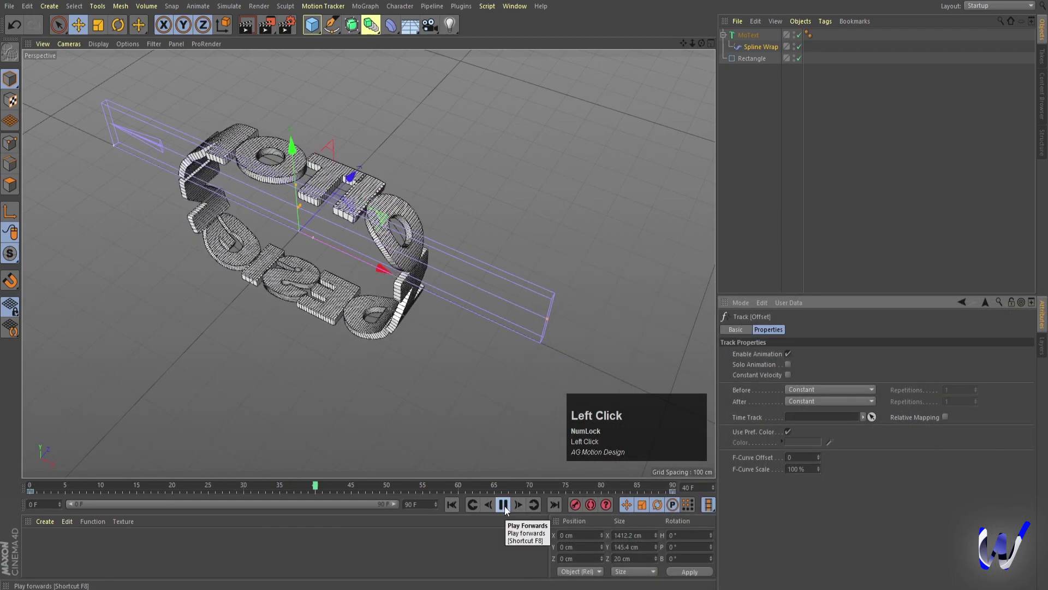
{"action": "left_click", "coordinate": [511, 510]}
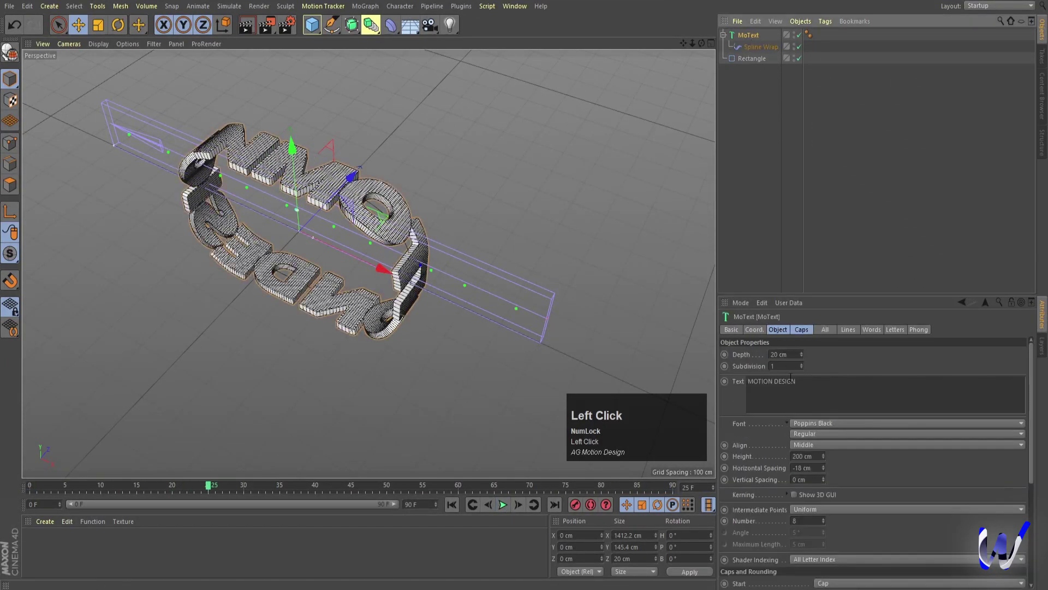
{"action": "key", "text": "space"}
Step: Group the MoText and rectangle path under a Null with Alt+G
{"action": "left_click", "coordinate": [820, 240]}
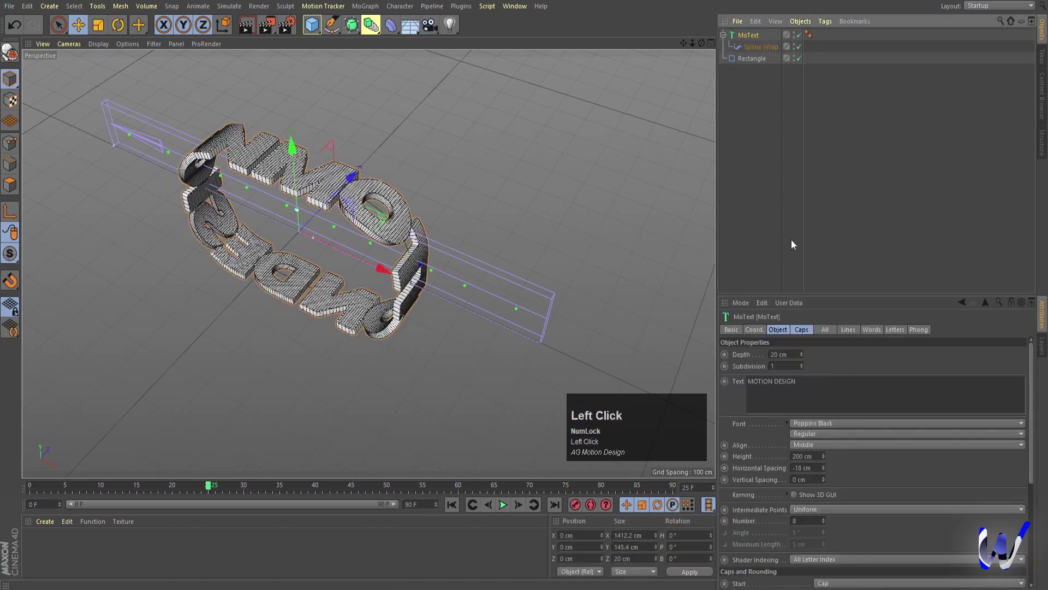
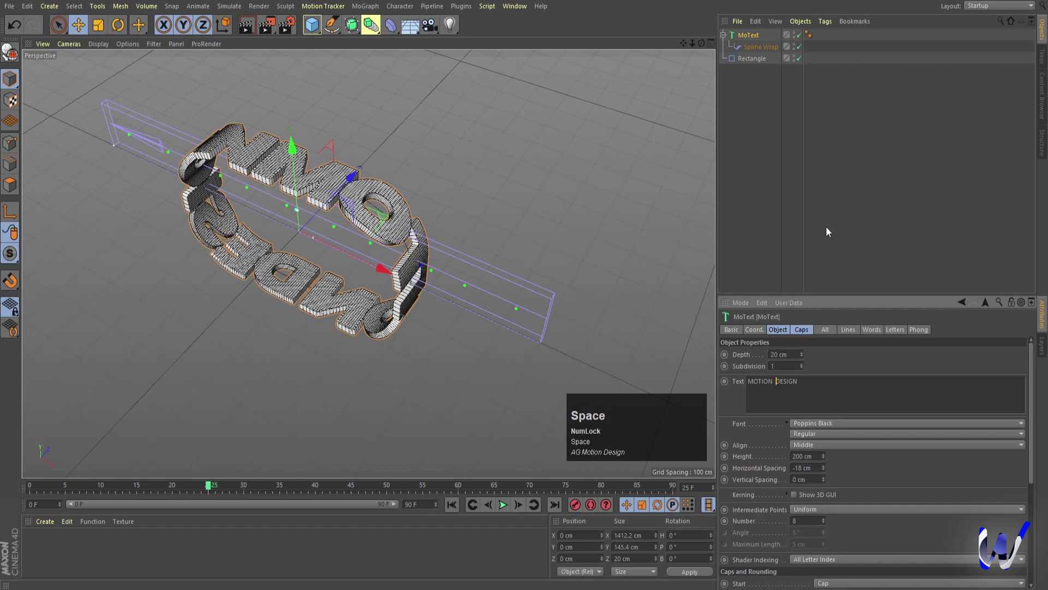
{"action": "left_click", "coordinate": [829, 231]}
{"action": "scroll", "scroll_direction": "down", "scroll_amount": 3}
{"action": "left_click_drag", "start_coordinate": [388, 261], "coordinate": [751, 36]}
{"action": "key", "text": "alt+g"}
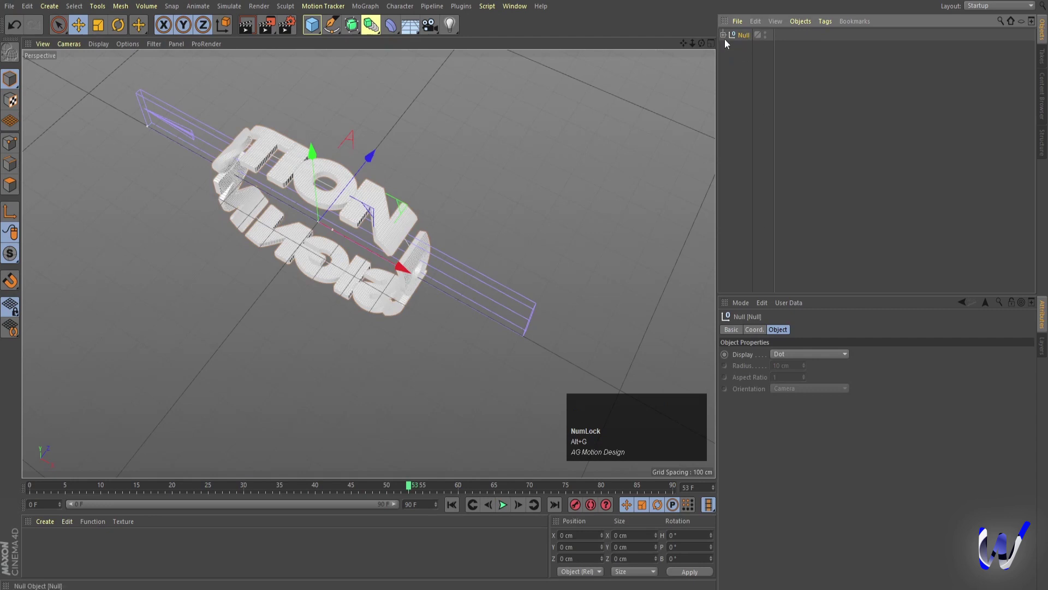
Step: Rename the Null to 1, collapse it and duplicate the whole group
{"action": "left_click", "coordinate": [726, 38]}
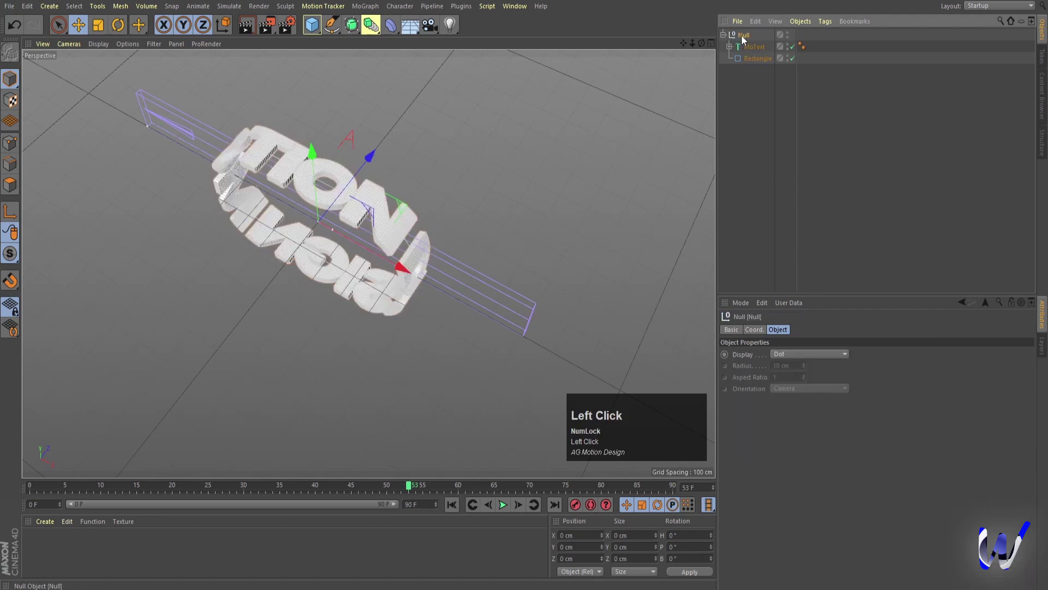
{"action": "key", "text": "1"}
{"action": "left_click", "coordinate": [774, 125]}
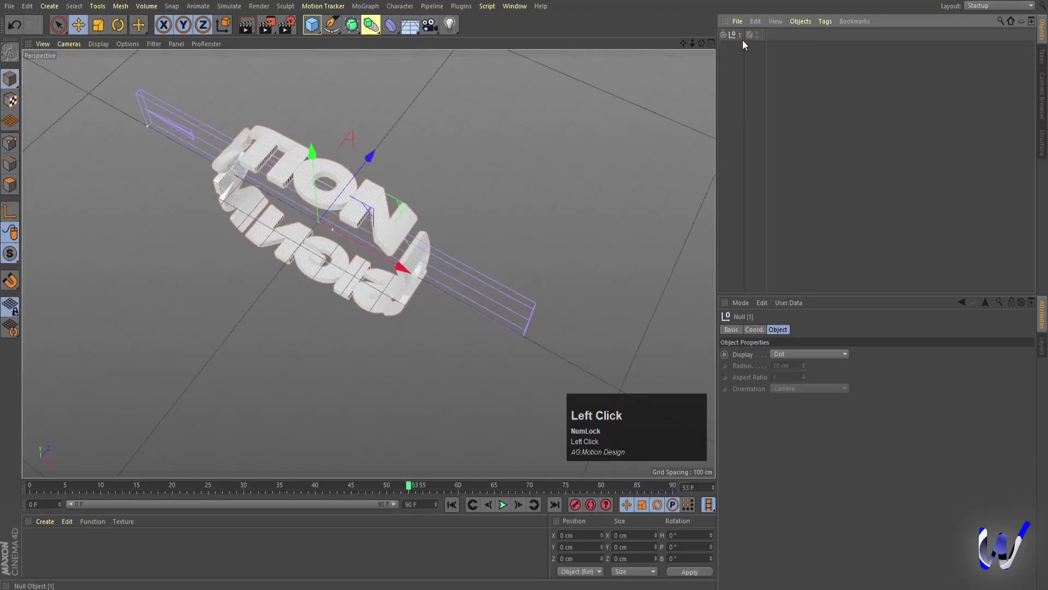
{"action": "left_click_drag", "start_coordinate": [742, 39], "coordinate": [757, 69]}
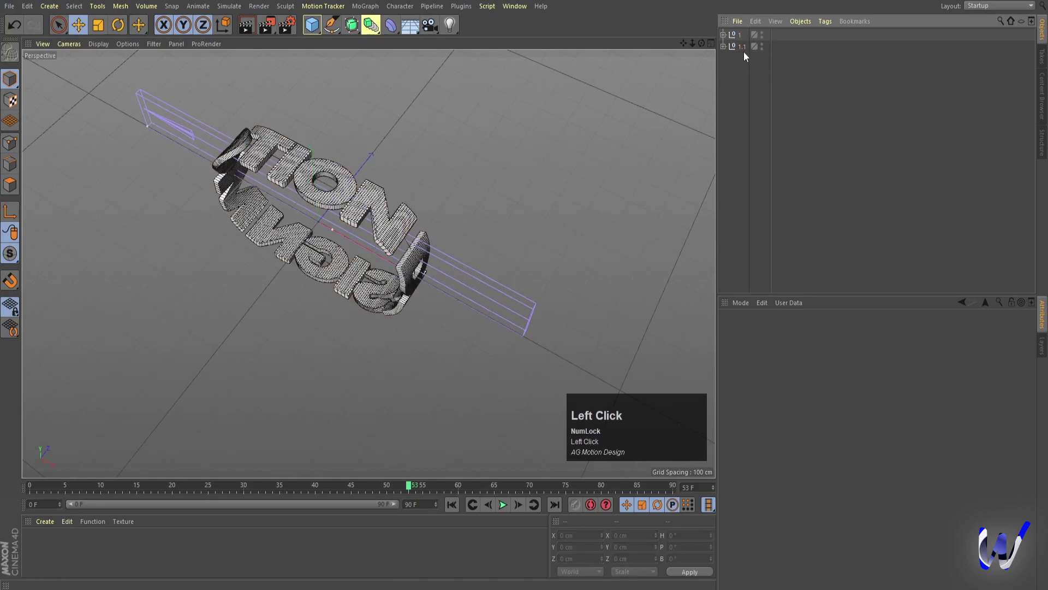
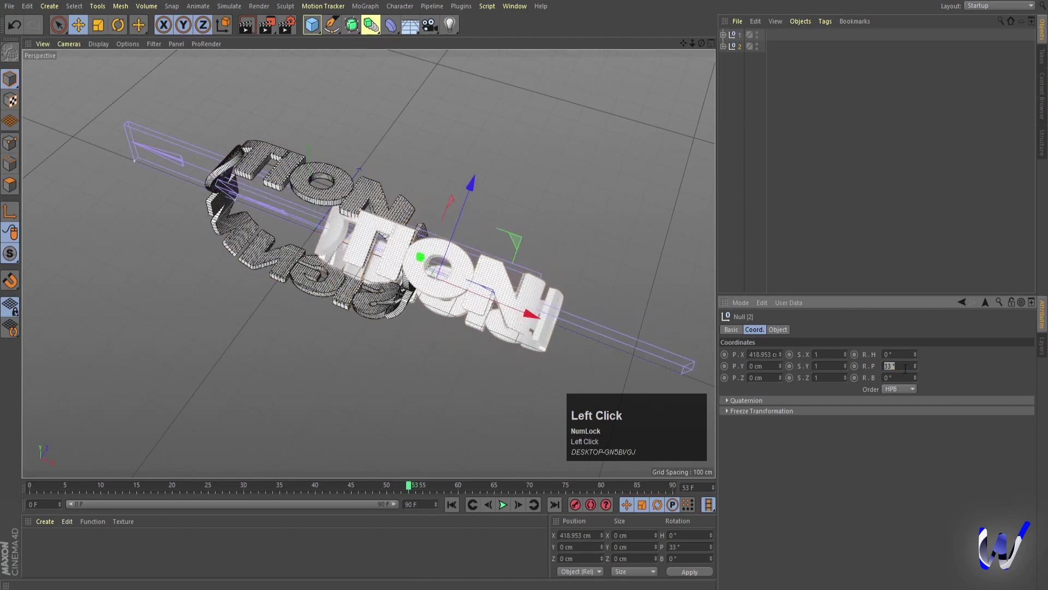
Step: Pitch ring 2 by 90° and slide it along X to about 553 cm so the rings interlock
{"action": "key", "text": "Return"}
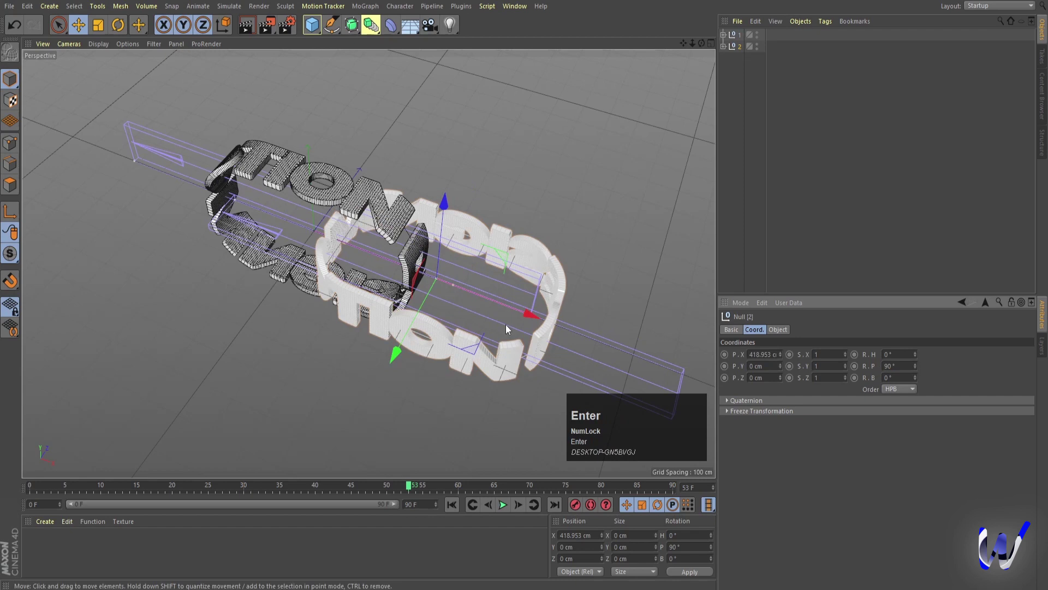
{"action": "left_click_drag", "start_coordinate": [530, 320], "coordinate": [72, 46]}
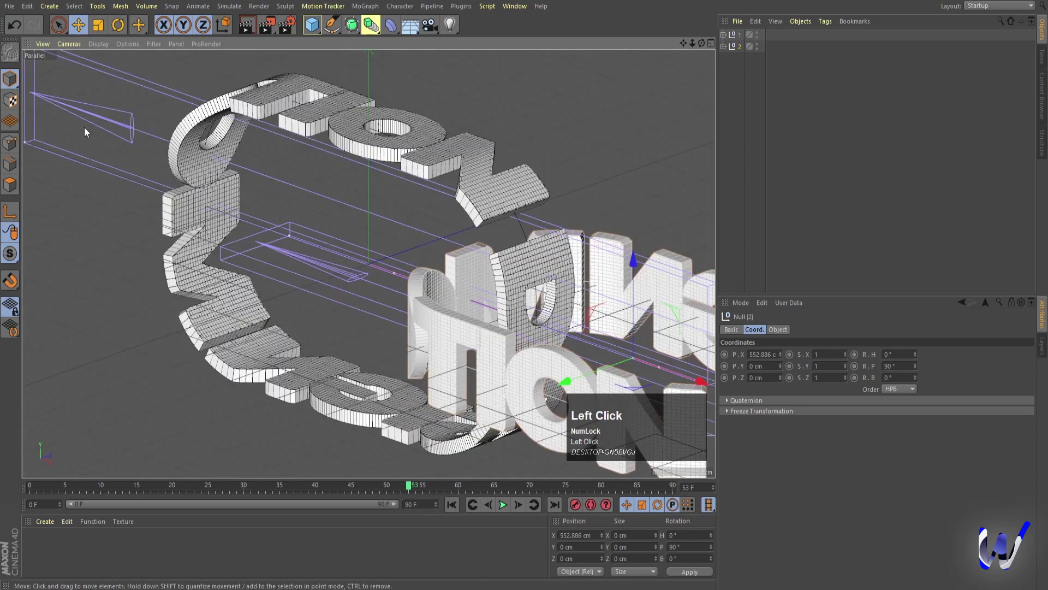
{"action": "scroll", "scroll_direction": "down", "scroll_amount": 3}
{"action": "left_click_drag", "start_coordinate": [406, 288], "coordinate": [429, 295]}
Step: Orbit and zoom the view to inspect both interlocking rings
{"action": "middle_click", "coordinate": [429, 295]}
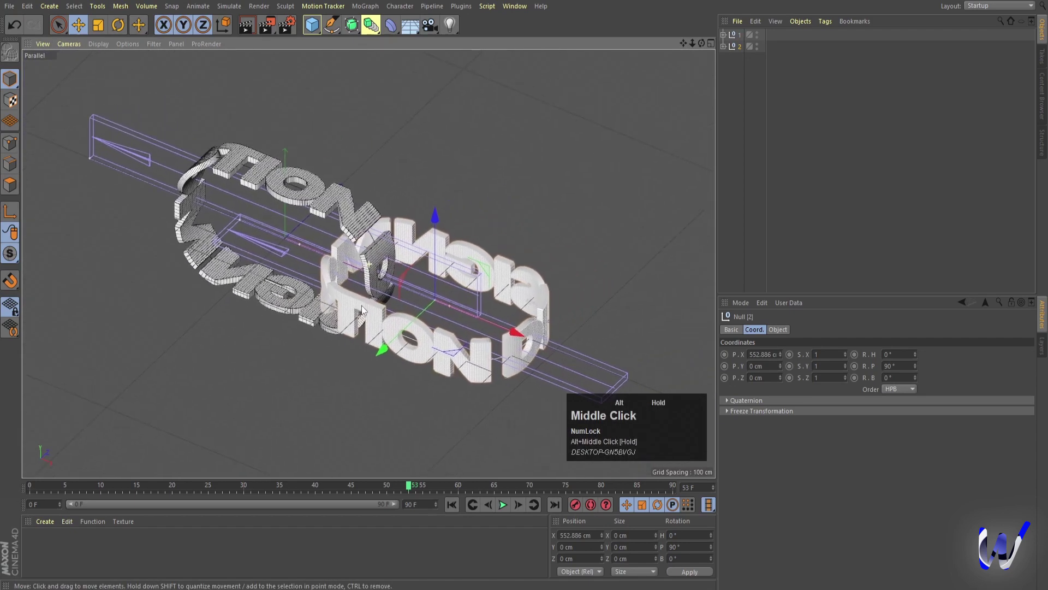
{"action": "left_click", "coordinate": [386, 313]}
{"action": "right_click", "coordinate": [393, 287]}
{"action": "middle_click", "coordinate": [412, 292]}
{"action": "right_click", "coordinate": [405, 288]}
{"action": "middle_click", "coordinate": [409, 281]}
Step: Add a camera to the scene and create a new material for one text ring
{"action": "left_click", "coordinate": [471, 97]}
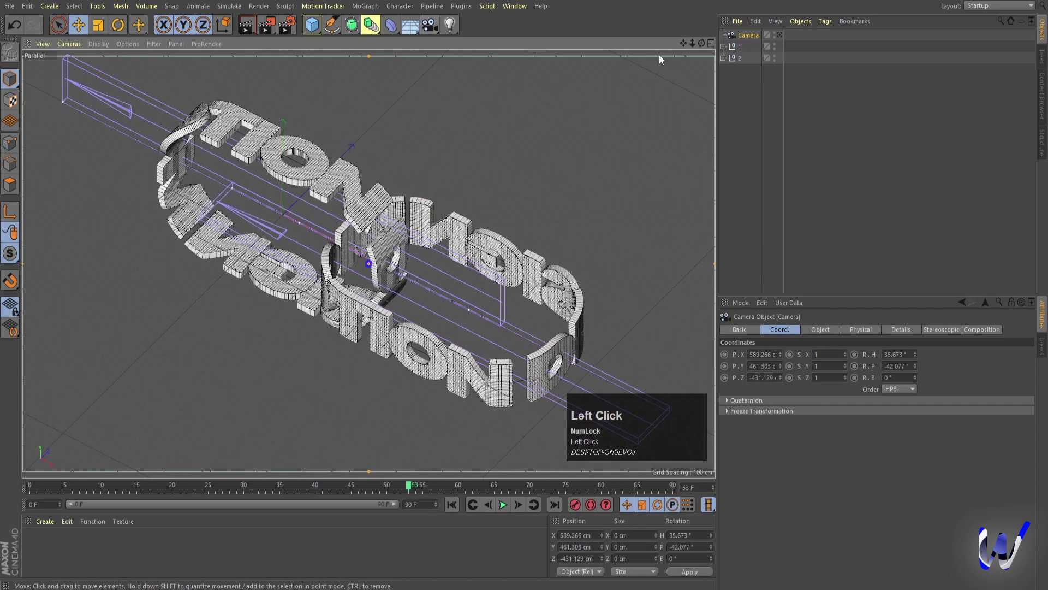
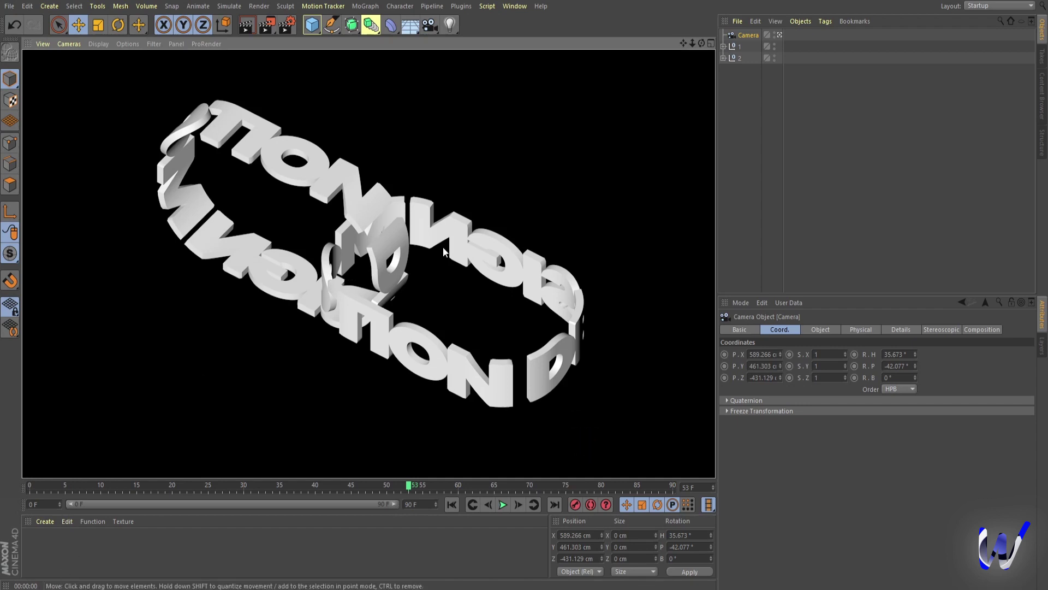
{"action": "left_click", "coordinate": [820, 149]}
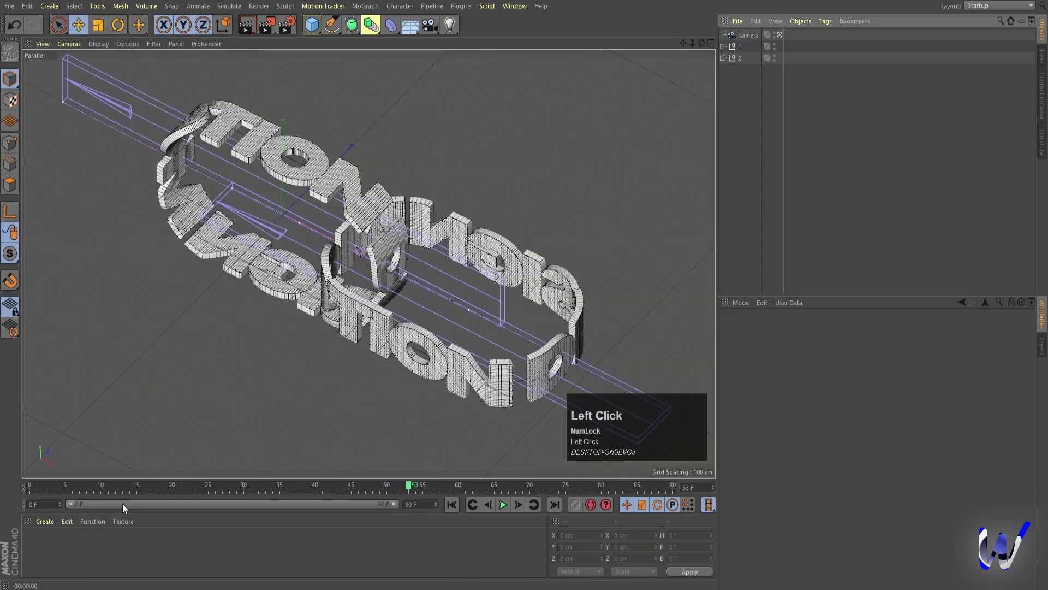
Step: Apply the red material to one text ring and render a preview of the coloured rings
{"action": "left_click", "coordinate": [60, 550]}
{"action": "left_click_drag", "start_coordinate": [60, 551], "coordinate": [518, 70]}
{"action": "key", "text": "ctrl+r"}
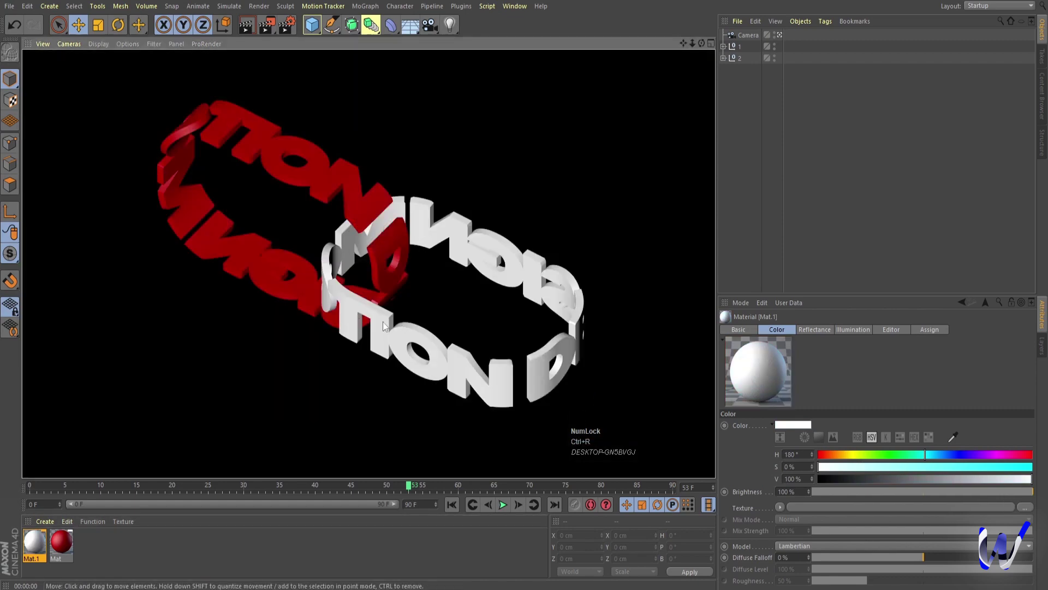
Step: Add a Light object and move it above the interlocking rings
{"action": "left_click", "coordinate": [452, 185]}
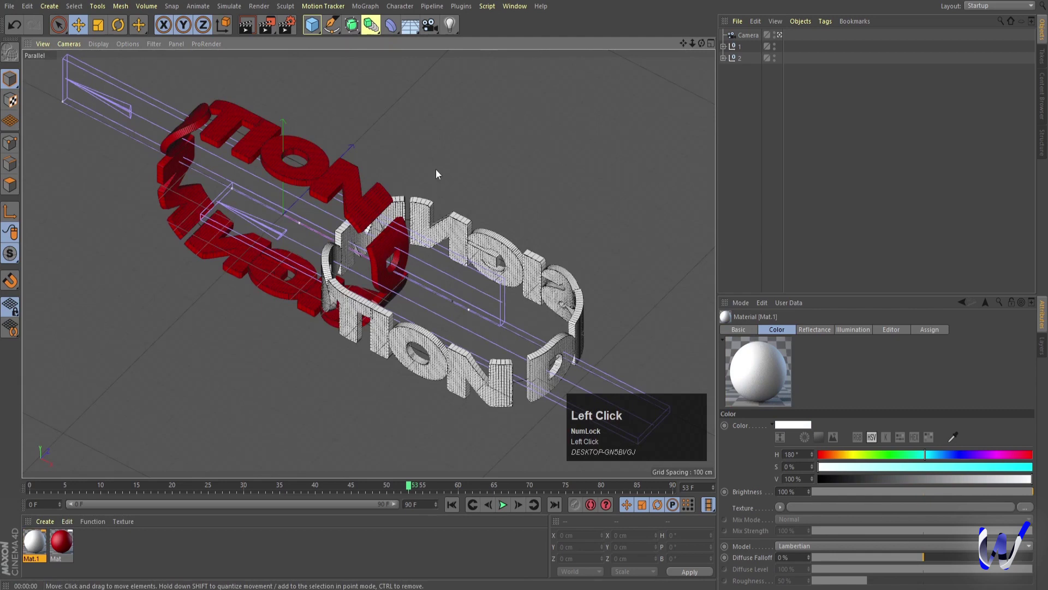
{"action": "left_click_drag", "start_coordinate": [442, 172], "coordinate": [453, 28]}
{"action": "left_click_drag", "start_coordinate": [454, 29], "coordinate": [428, 200]}
Step: In the Top view, move the light off to one side, below and left of the rings
{"action": "middle_click", "coordinate": [428, 200]}
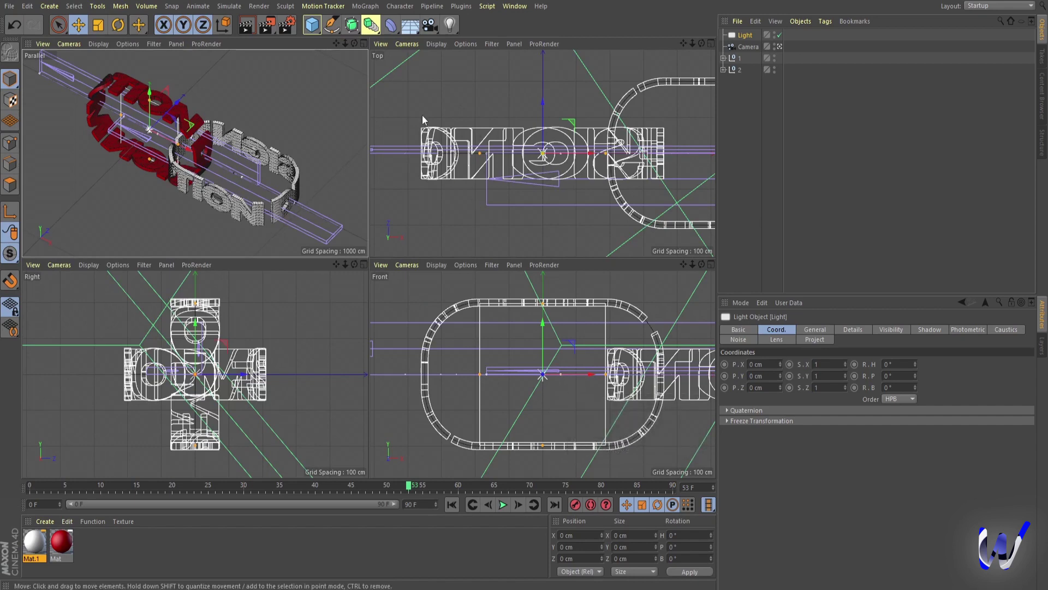
{"action": "left_click", "coordinate": [399, 78]}
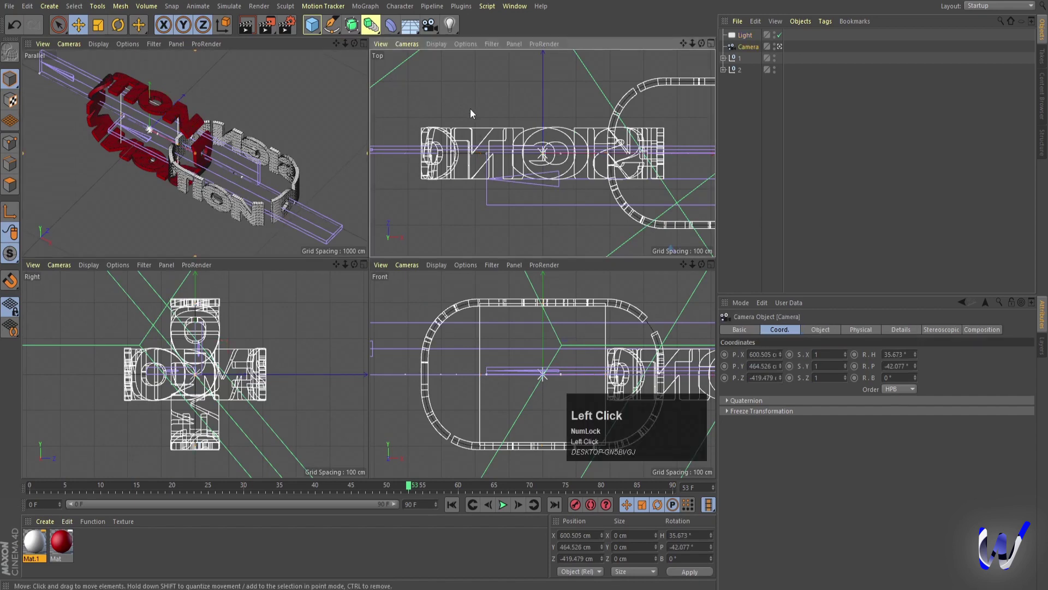
{"action": "middle_click", "coordinate": [473, 113]}
{"action": "scroll", "scroll_direction": "down", "scroll_amount": 3}
{"action": "left_click", "coordinate": [743, 38]}
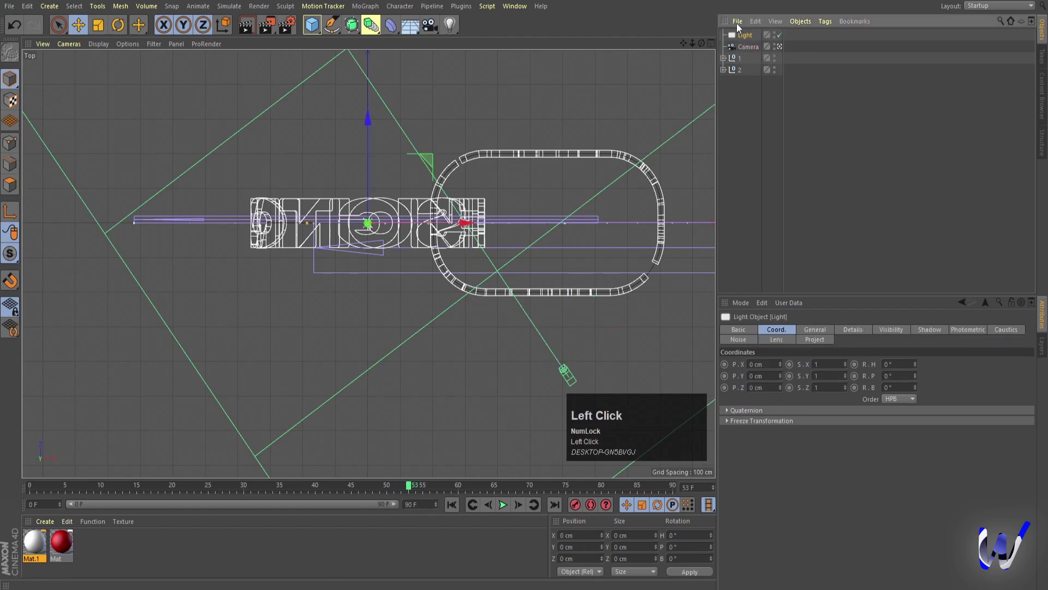
{"action": "scroll", "scroll_direction": "down", "scroll_amount": 3}
{"action": "scroll", "scroll_direction": "up", "scroll_amount": 3}
{"action": "scroll", "scroll_direction": "down", "scroll_amount": 3}
{"action": "left_click_drag", "start_coordinate": [411, 203], "coordinate": [428, 178]}
{"action": "left_click_drag", "start_coordinate": [429, 177], "coordinate": [345, 288]}
Step: Rotate the light to face the rings and raise it roughly 857 cm above them
{"action": "key", "text": "r"}
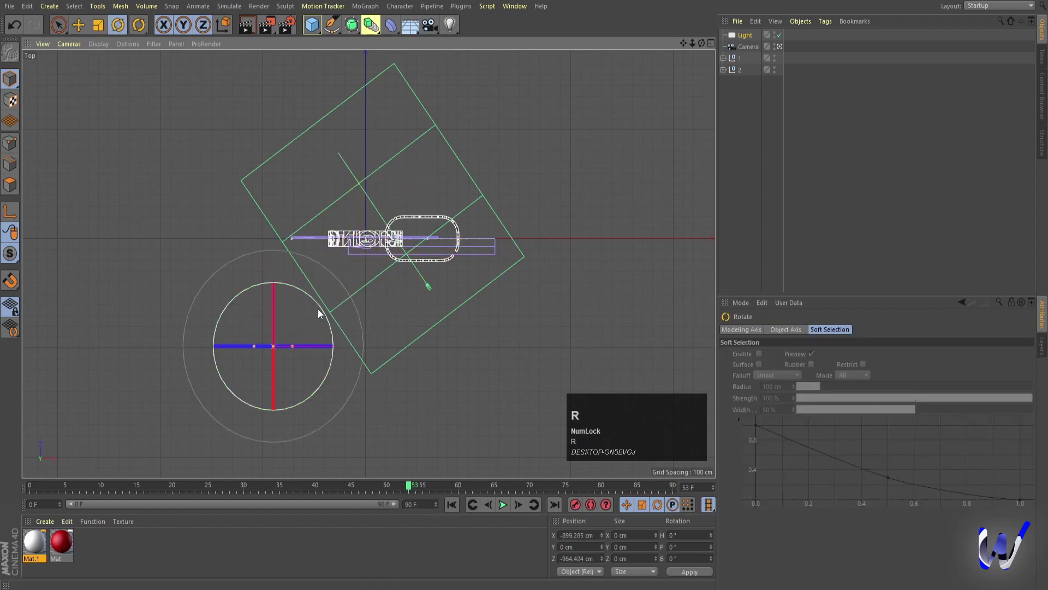
{"action": "left_click_drag", "start_coordinate": [321, 307], "coordinate": [408, 287]}
{"action": "middle_click", "coordinate": [408, 287]}
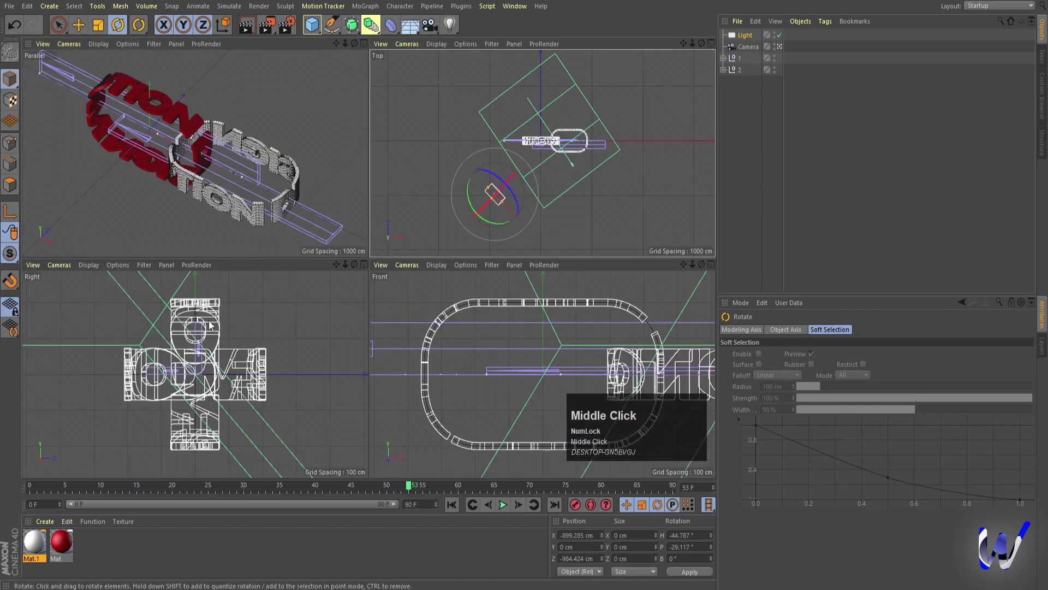
{"action": "scroll", "scroll_direction": "down", "scroll_amount": 3}
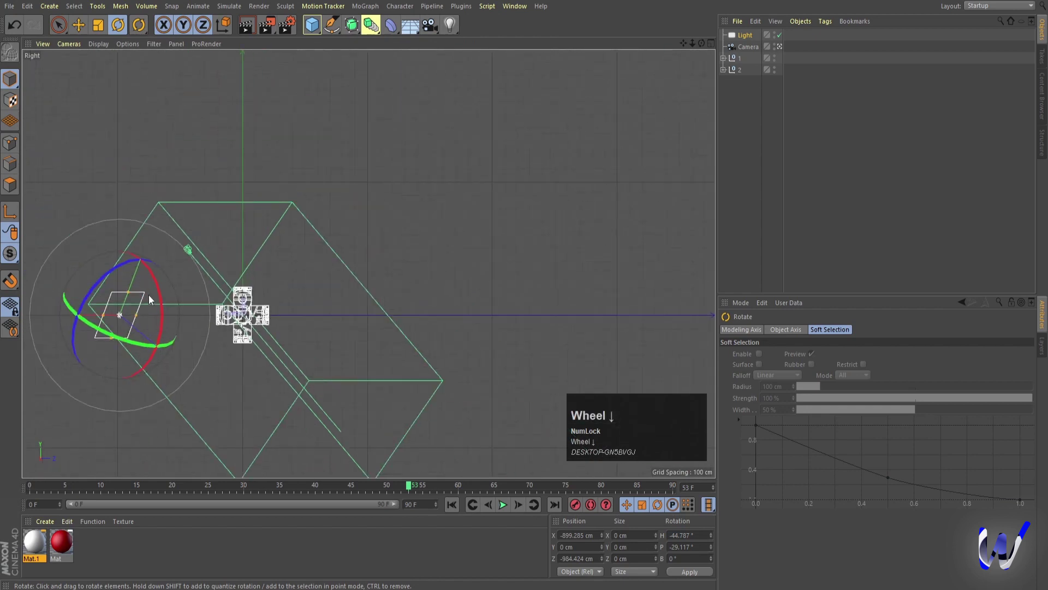
{"action": "key", "text": "e"}
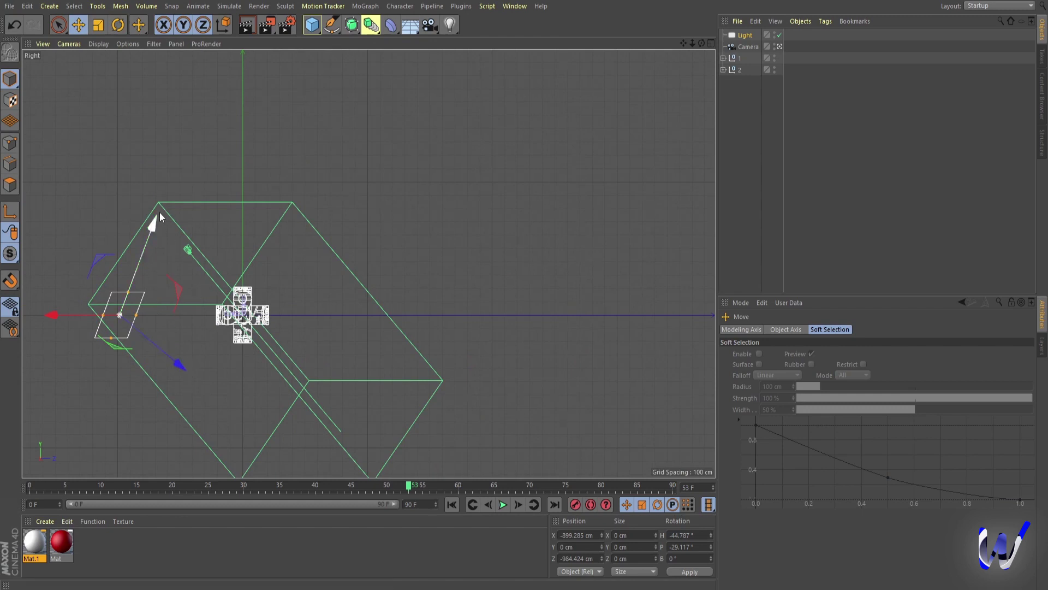
{"action": "key", "text": "w"}
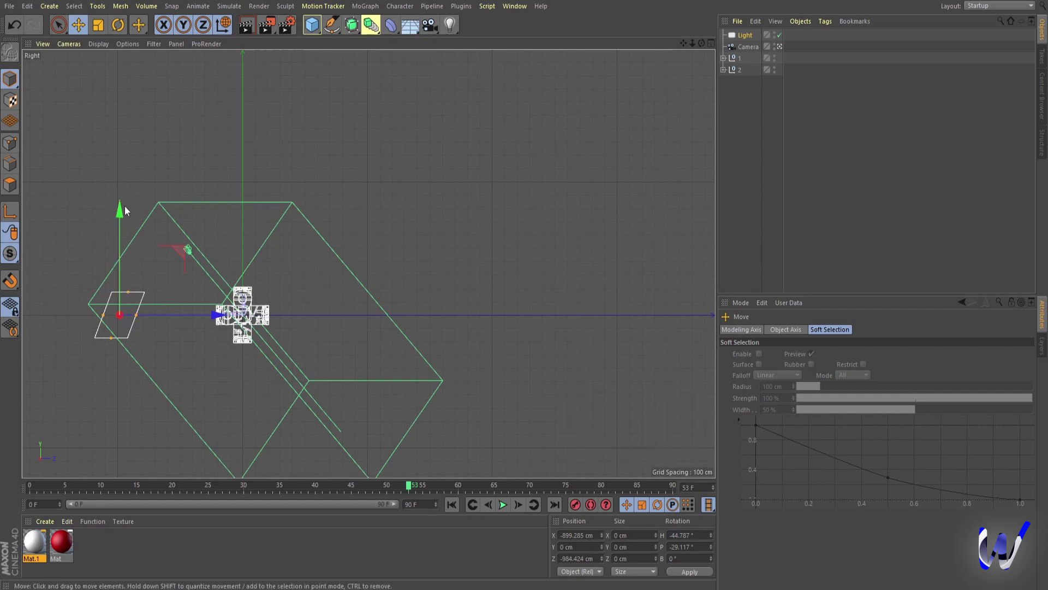
{"action": "left_click_drag", "start_coordinate": [124, 223], "coordinate": [424, 181]}
{"action": "middle_click", "coordinate": [424, 180]}
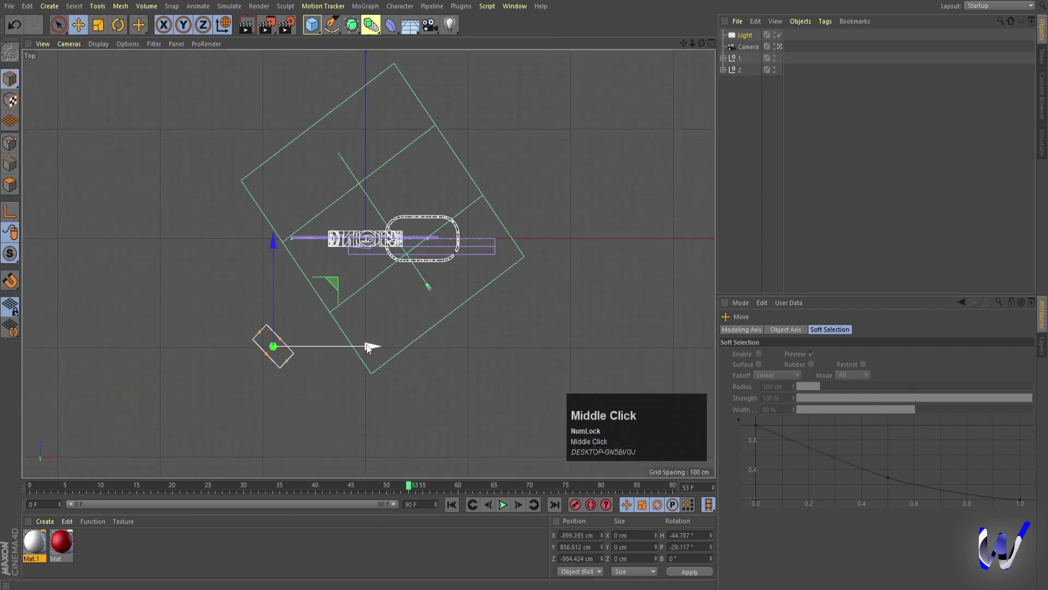
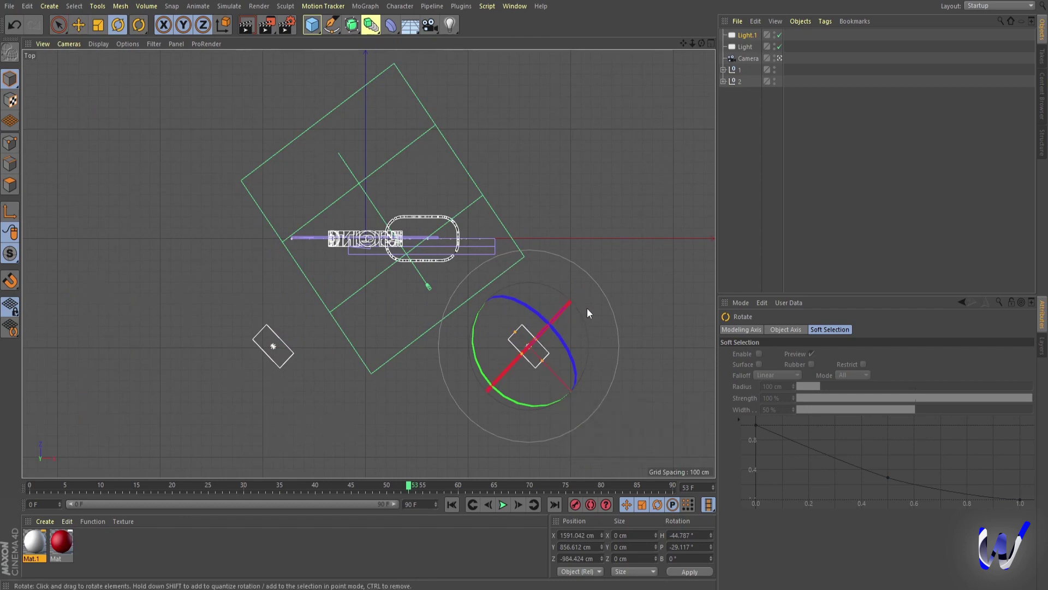
Step: Place copied lights at the remaining corners in Top view and turn them toward the rings
{"action": "key", "text": "w"}
{"action": "left_click_drag", "start_coordinate": [584, 320], "coordinate": [589, 342]}
{"action": "key", "text": "e"}
{"action": "left_click_drag", "start_coordinate": [627, 350], "coordinate": [867, 180]}
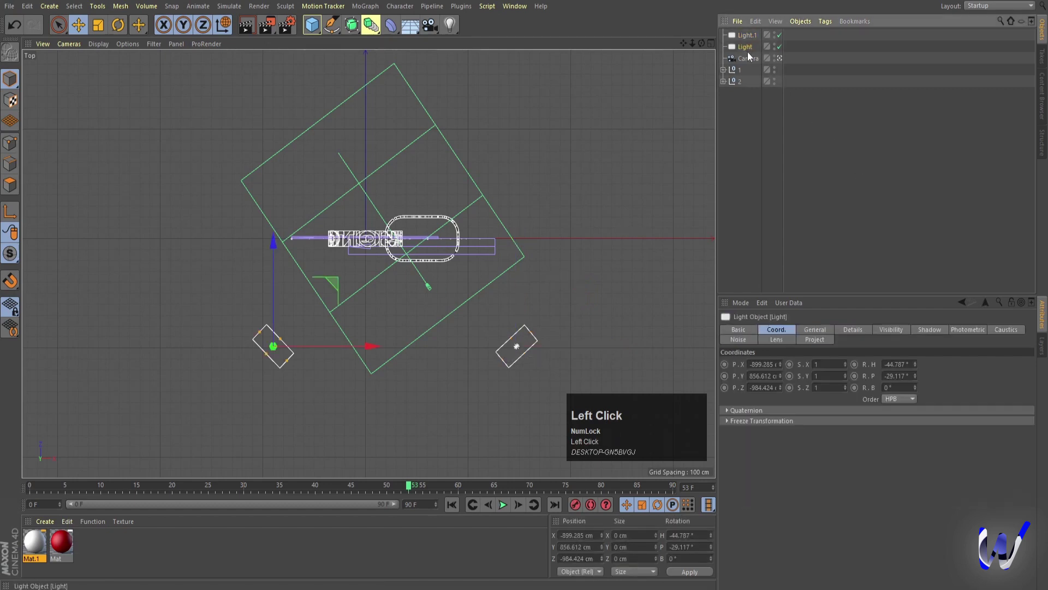
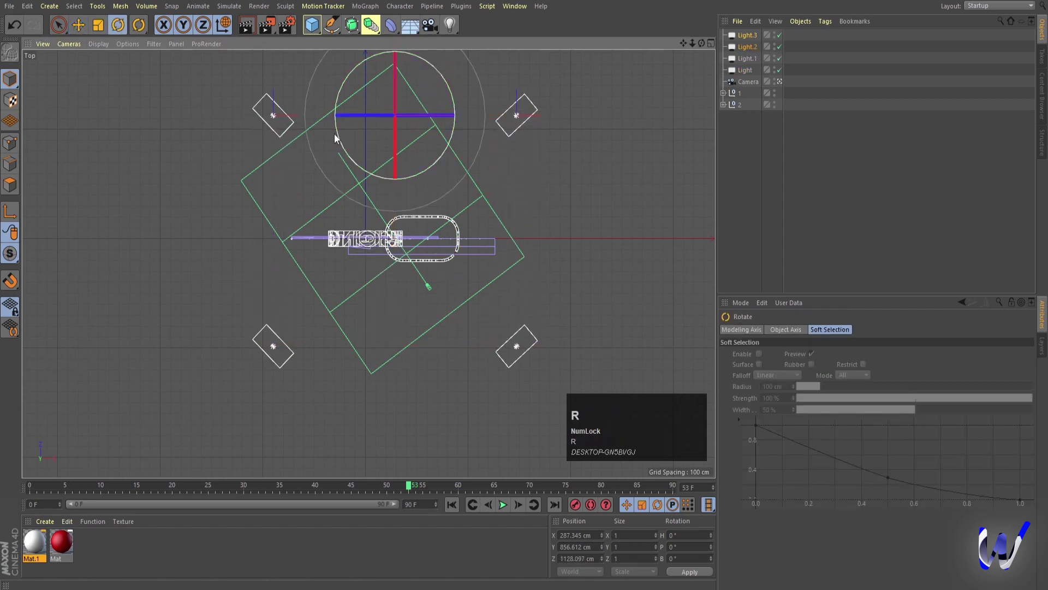
{"action": "left_click_drag", "start_coordinate": [343, 131], "coordinate": [424, 257]}
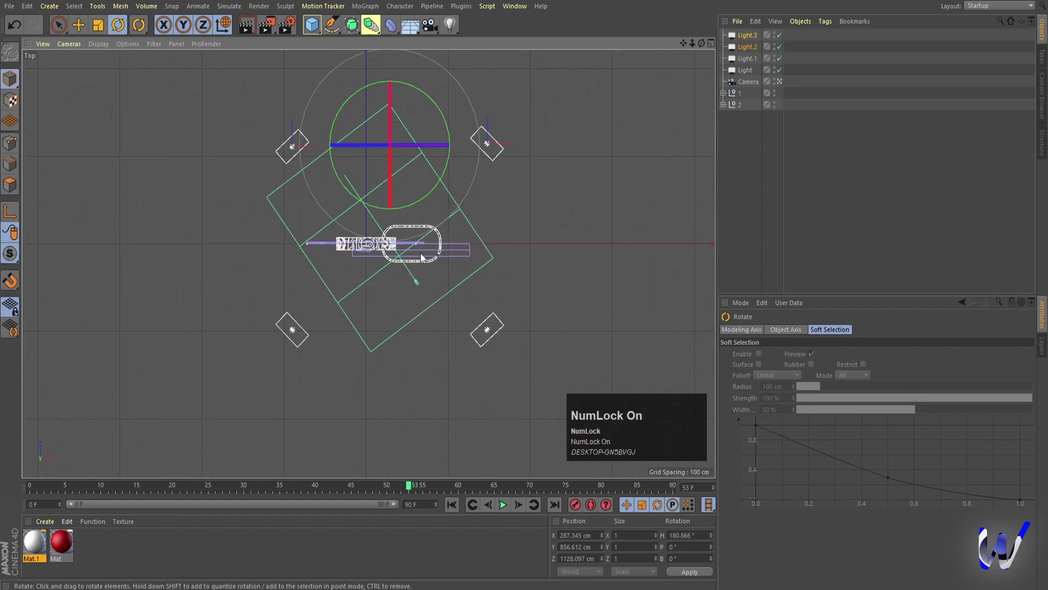
{"action": "middle_click", "coordinate": [424, 257]}
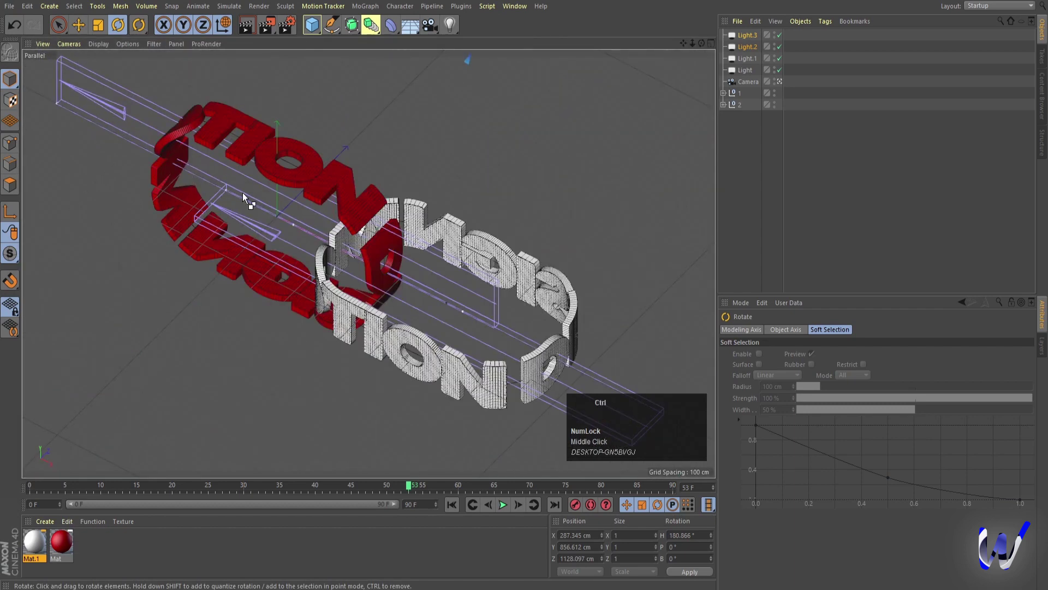
Step: Render the lit red and white rings, then play and stop the letter animation
{"action": "key", "text": "ctrl+r"}
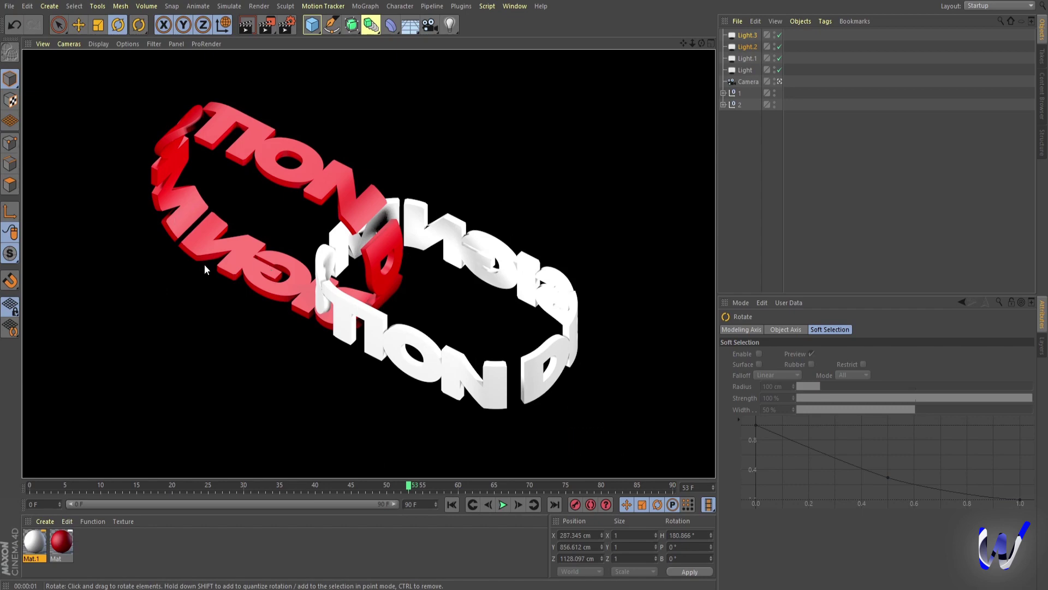
{"action": "left_click", "coordinate": [451, 509]}
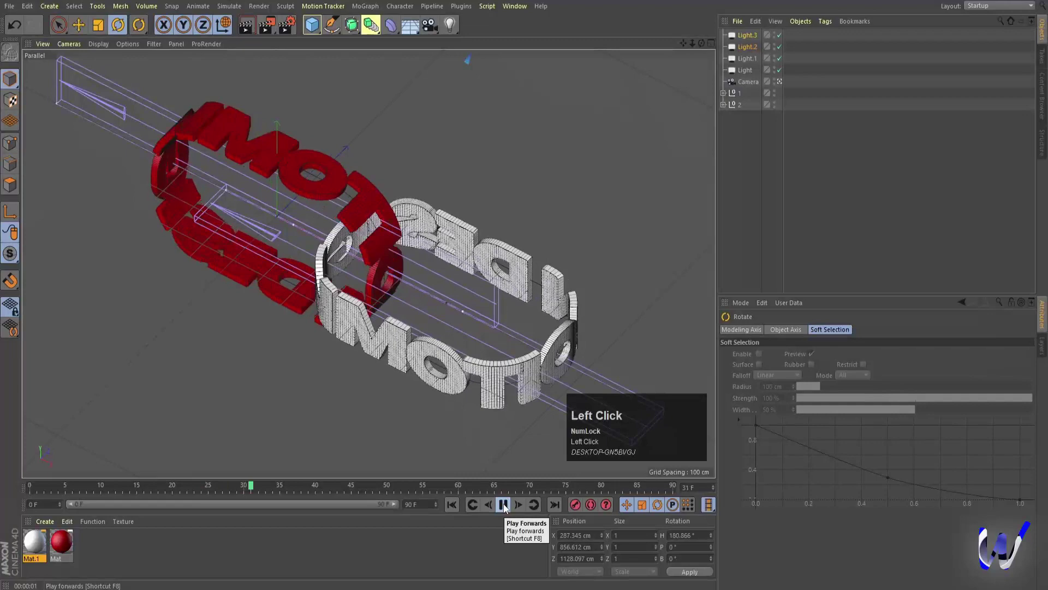
{"action": "left_click", "coordinate": [506, 507]}
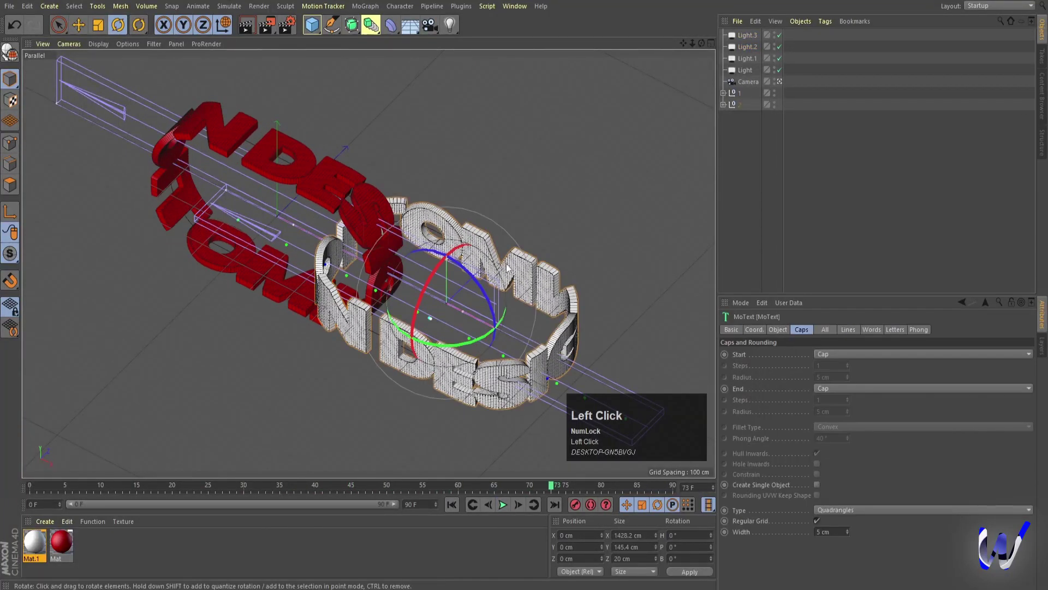
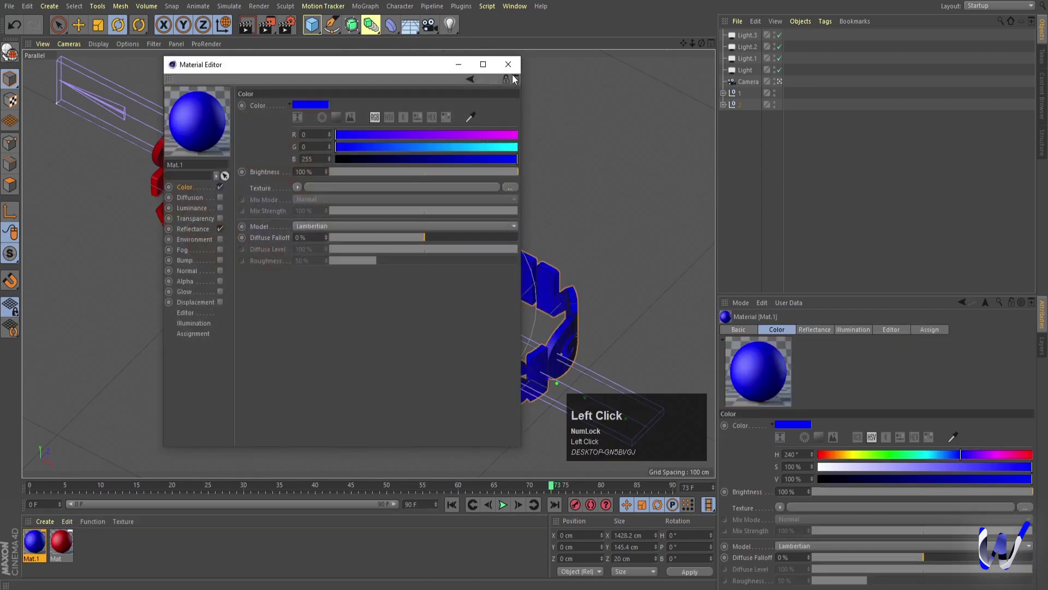
Step: Try a blue material on a ring and test it with render previews
{"action": "key", "text": "ctrl+r"}
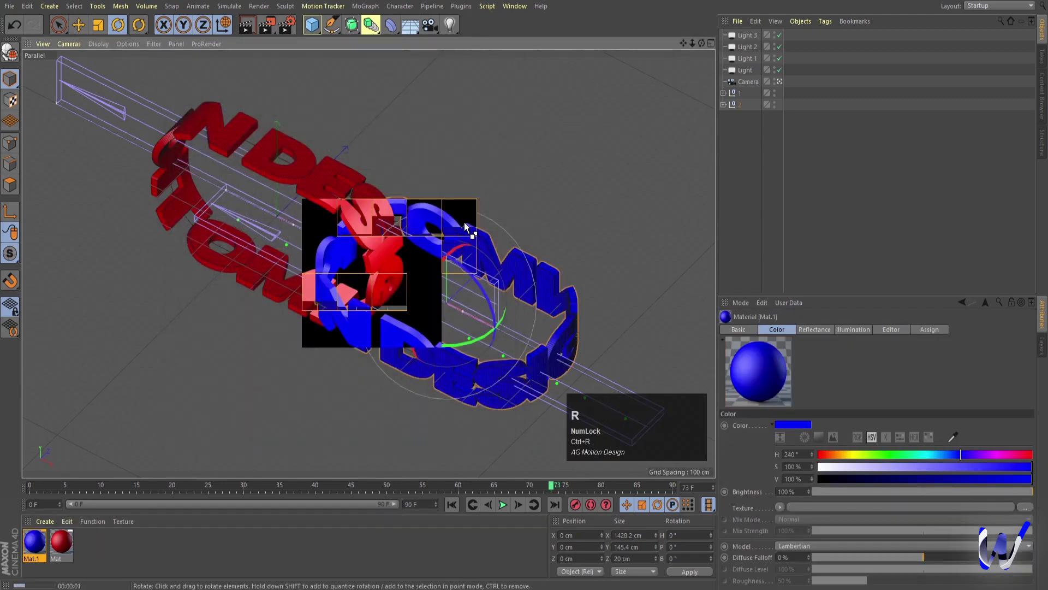
{"action": "left_click_drag", "start_coordinate": [41, 544], "coordinate": [515, 69]}
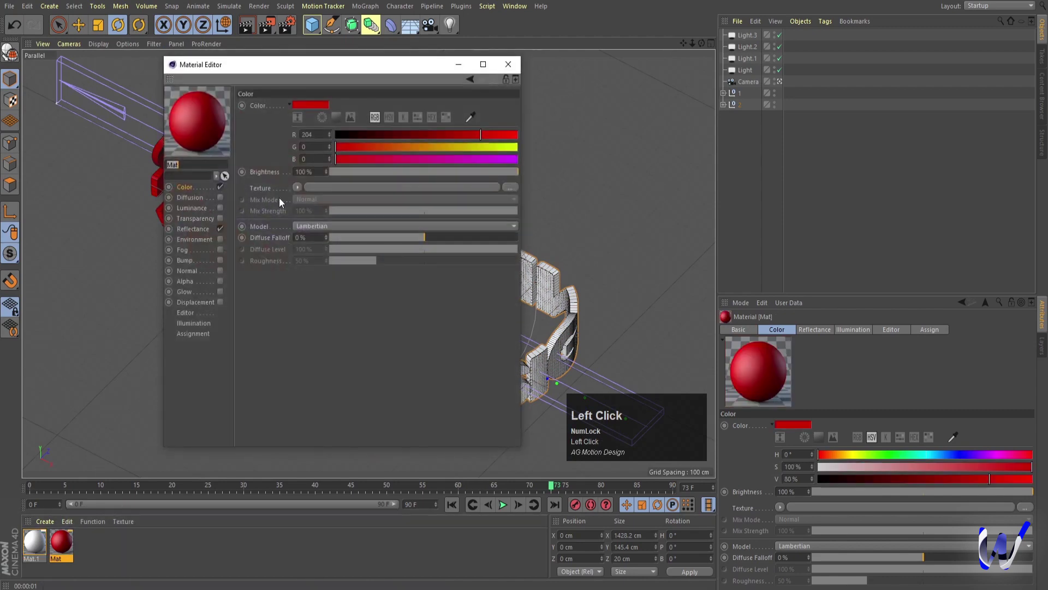
{"action": "key", "text": "ctrl+r"}
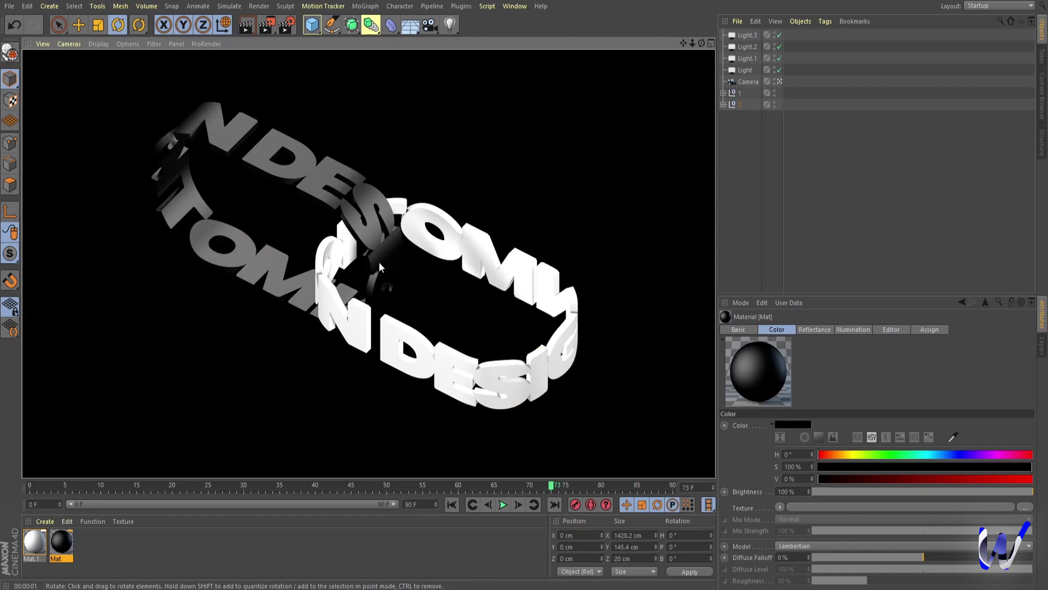
{"action": "key", "text": "ctrl+r"}
Step: Undo back to red and white, re-render, and play the finished animation
{"action": "key", "text": "ctrl+z"}
{"action": "key", "text": "ctrl+r"}
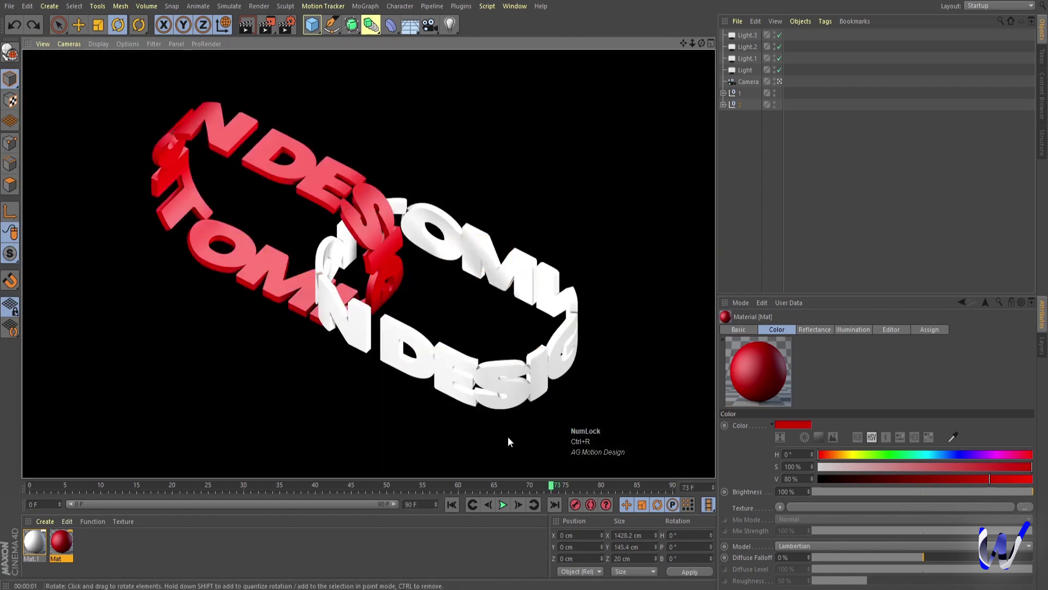
{"action": "left_click", "coordinate": [511, 506]}
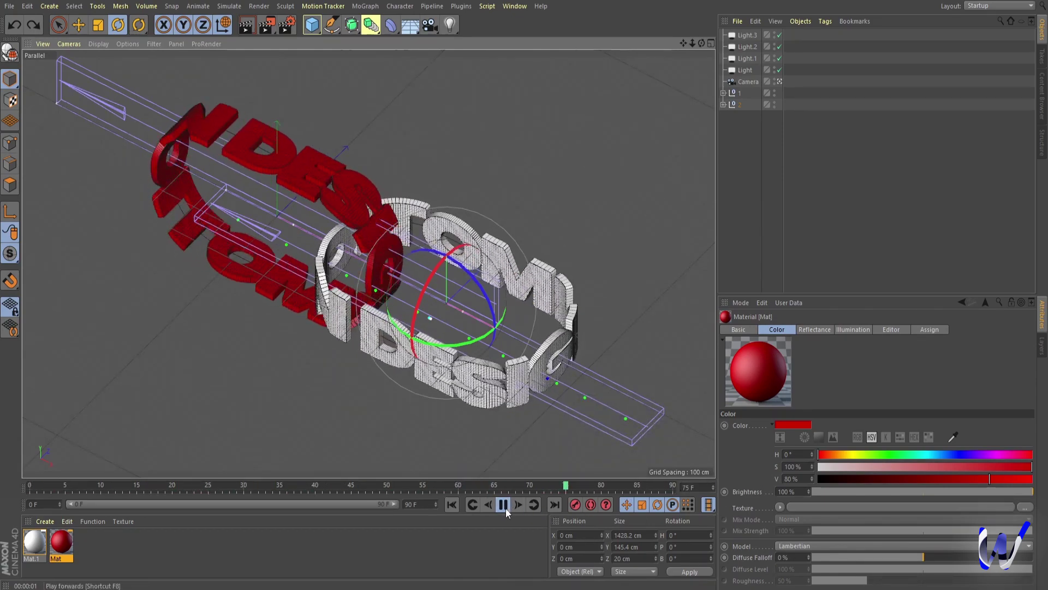
{"action": "left_click", "coordinate": [506, 508]}
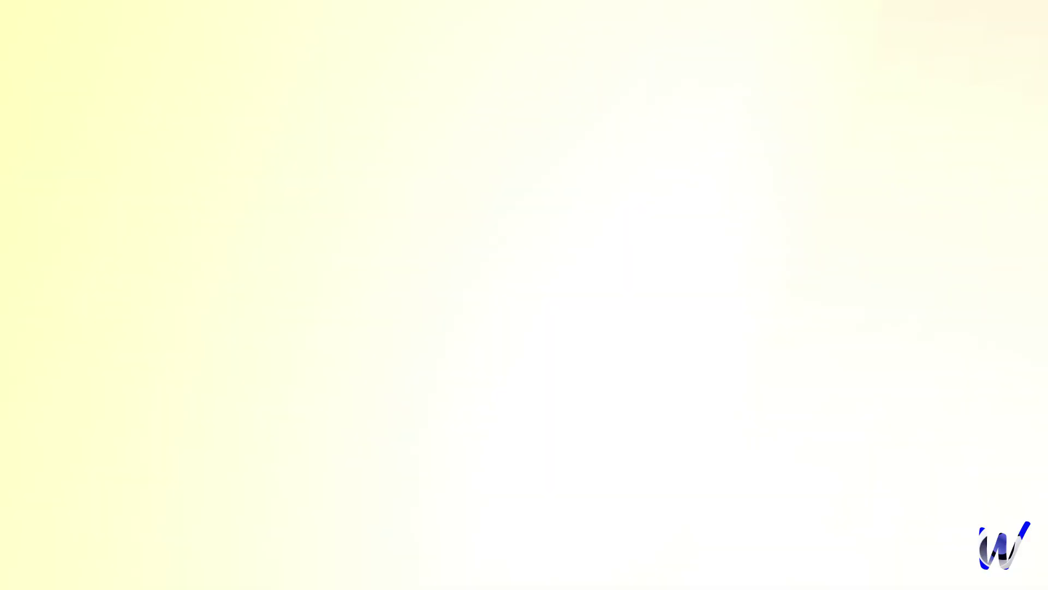